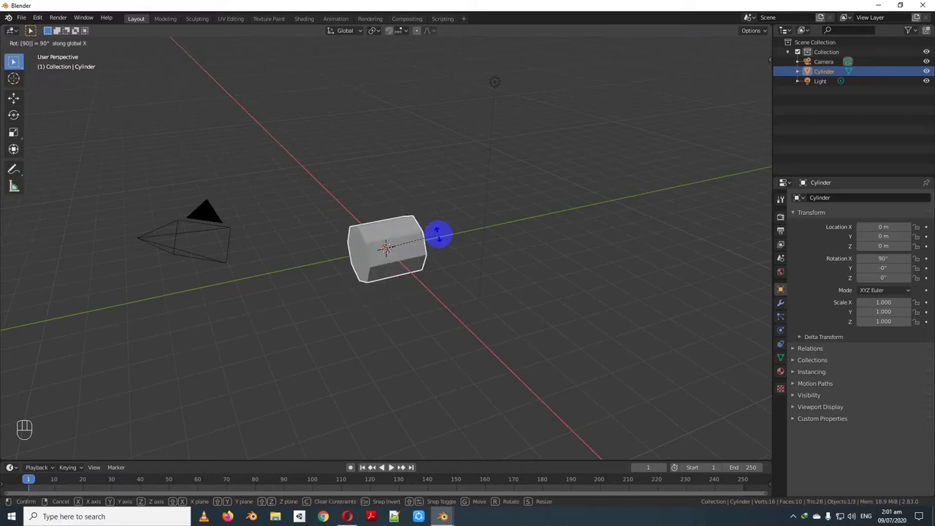
- Undo the last change and rotate the cylinder 90° about the global X axis
key(ctrl+z)
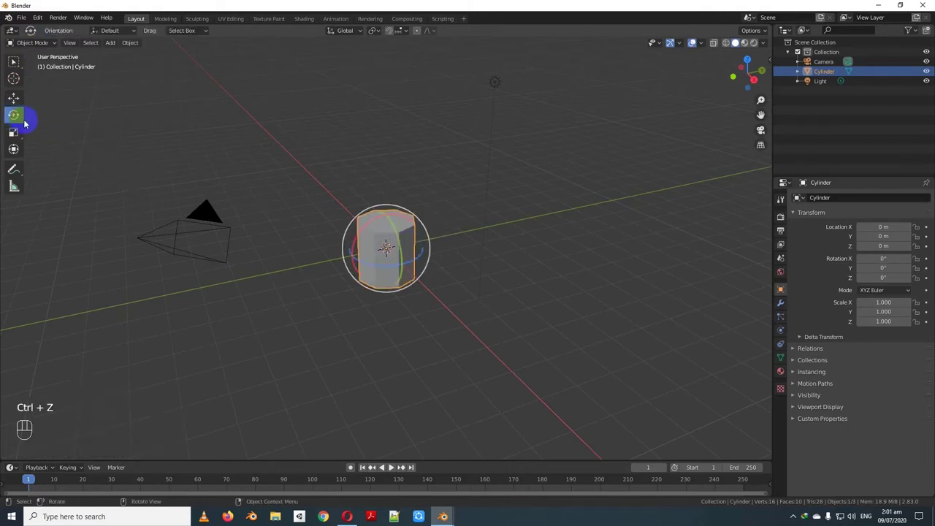
drag(376, 221, 352, 271)
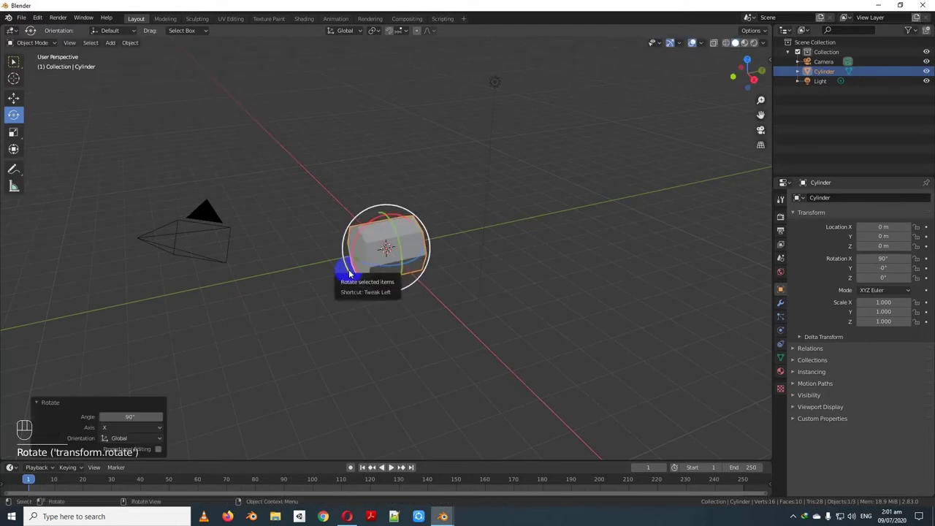
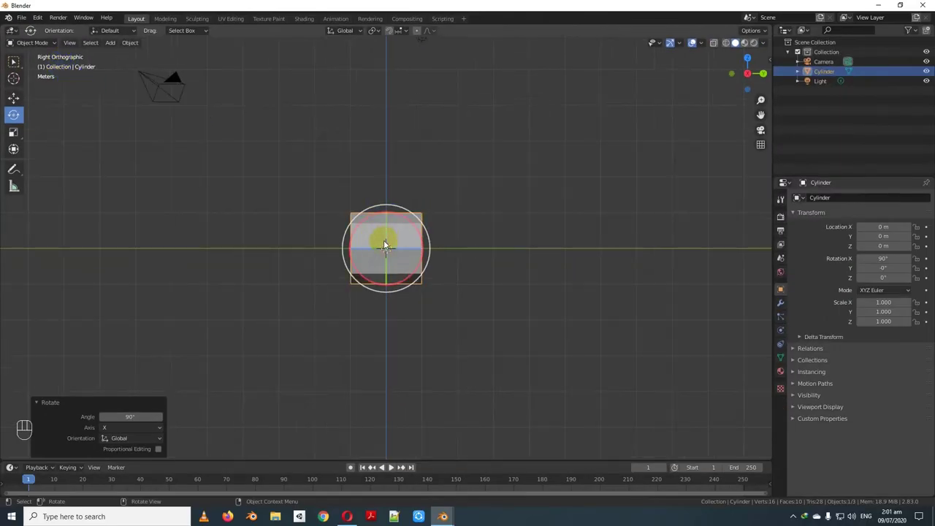
- Enter Edit Mode on the cylinder to begin stretching its mesh along Y
key(Tab)
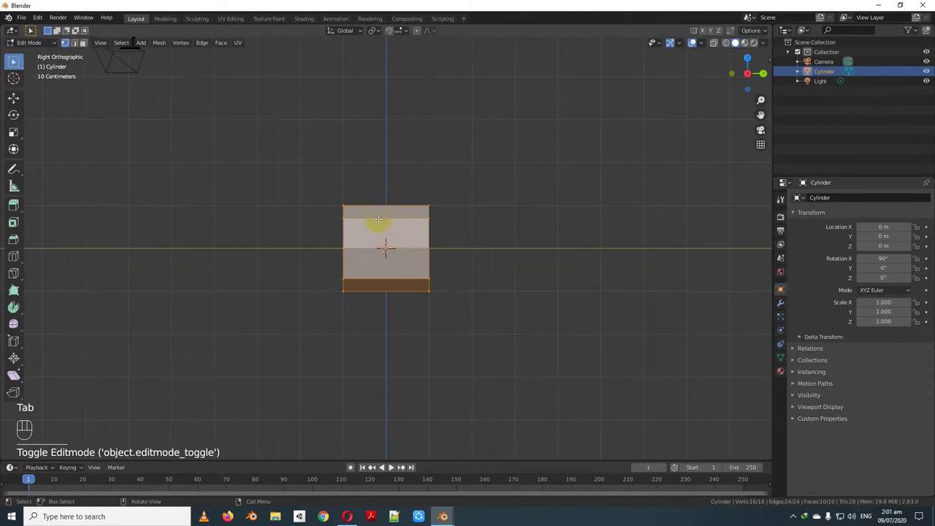
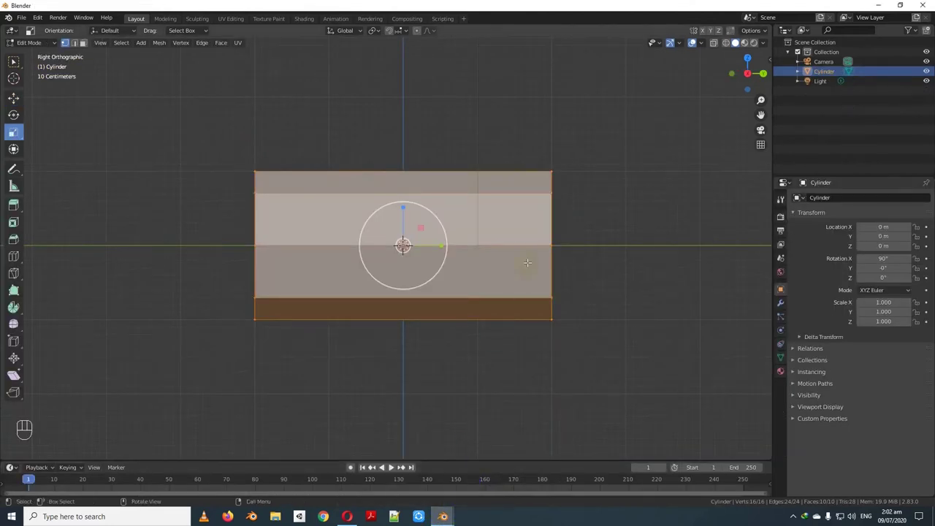
- Try shrinking the front end face, undo it, then begin loop cuts along the body in Right view
middle_click(556, 221)
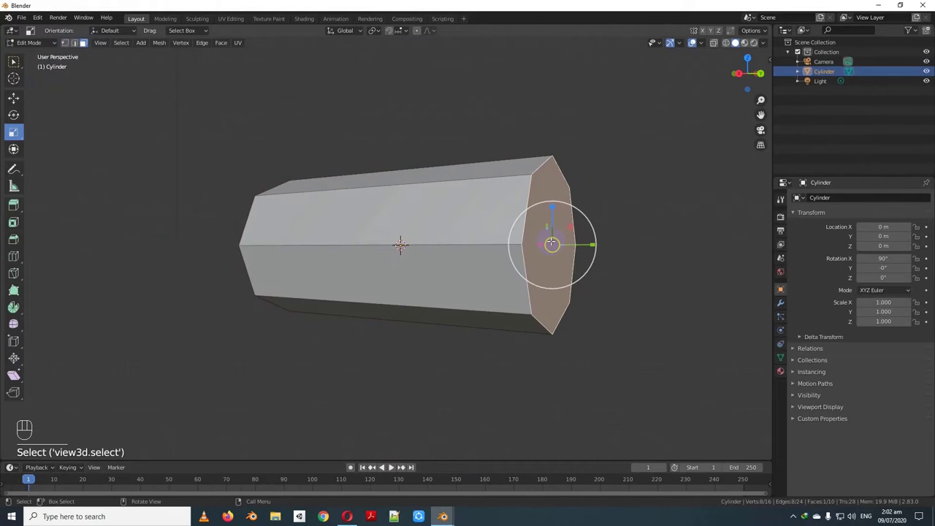
key(KP_3)
key(s)
click(251, 217)
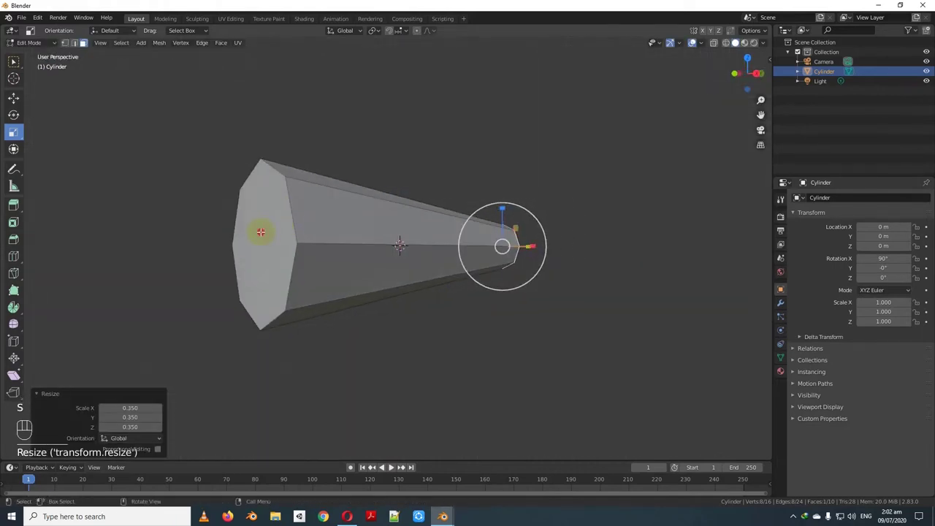
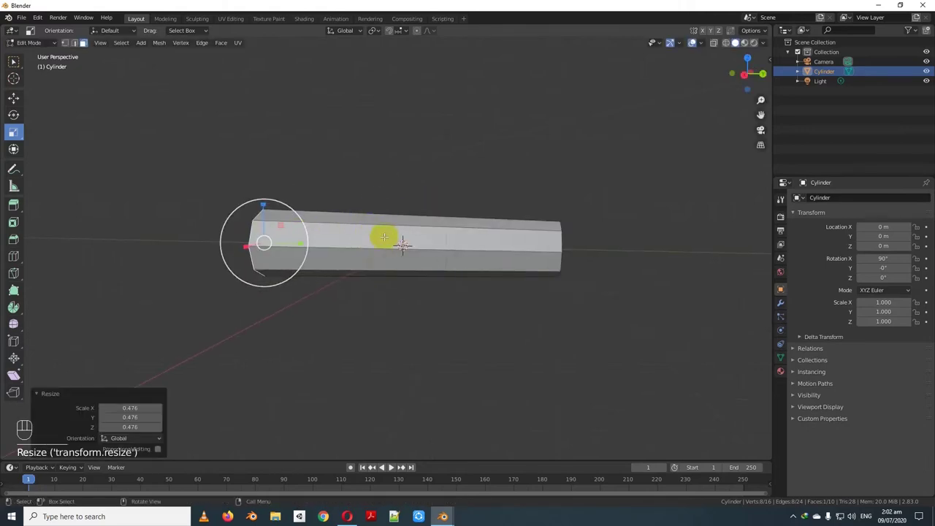
key(ctrl+z)
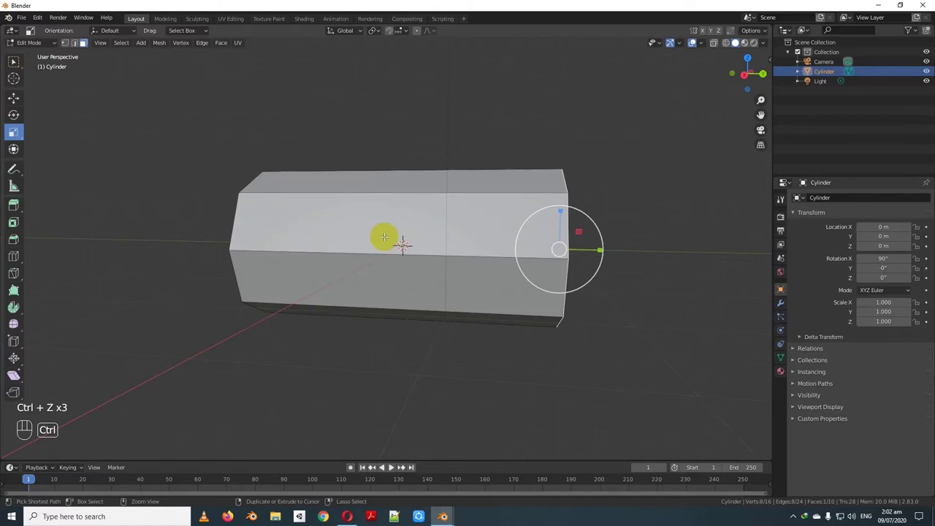
key(KP_3)
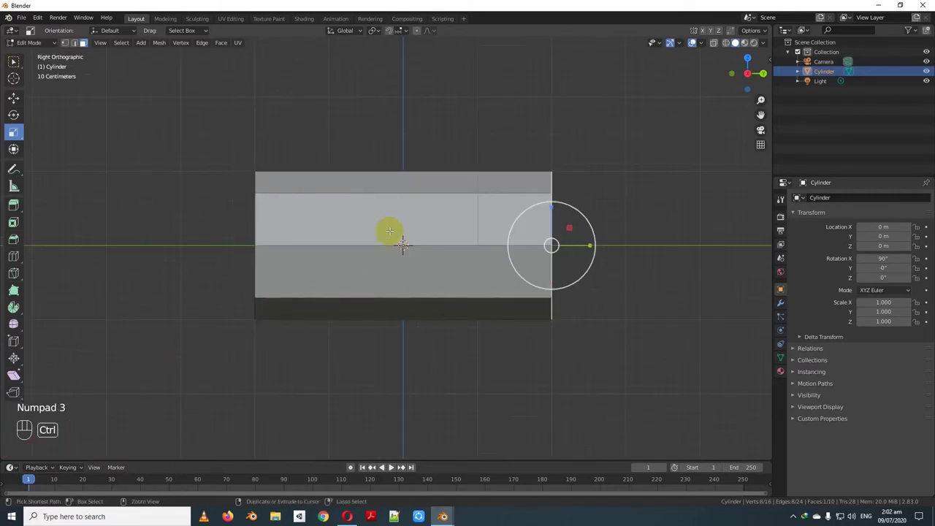
key(2)
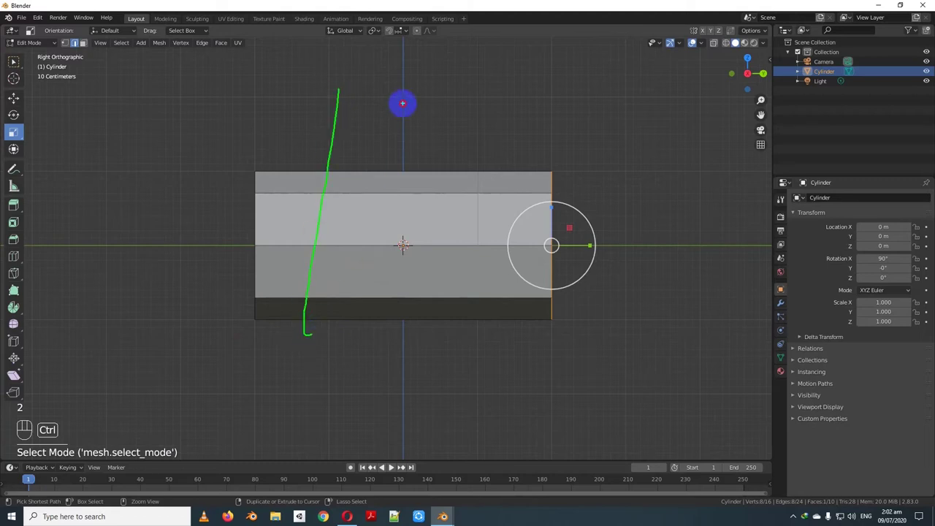
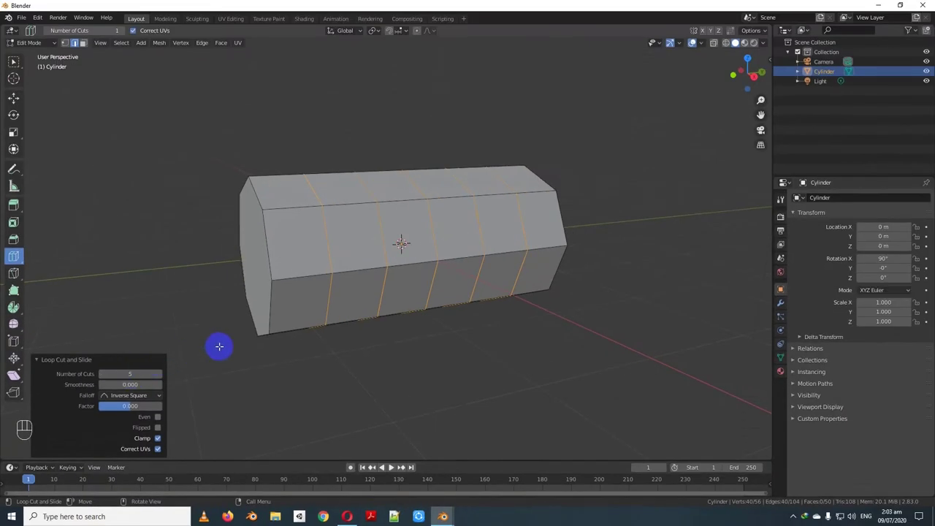
key(Return)
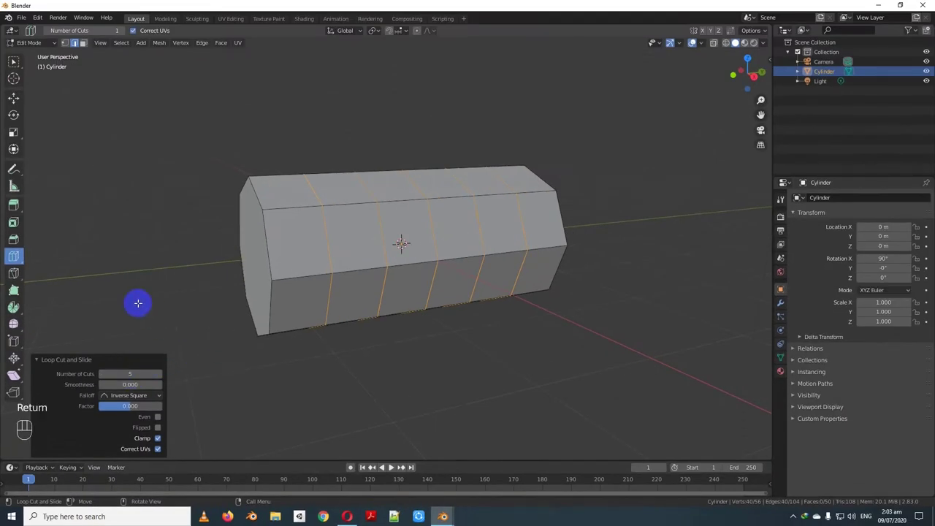
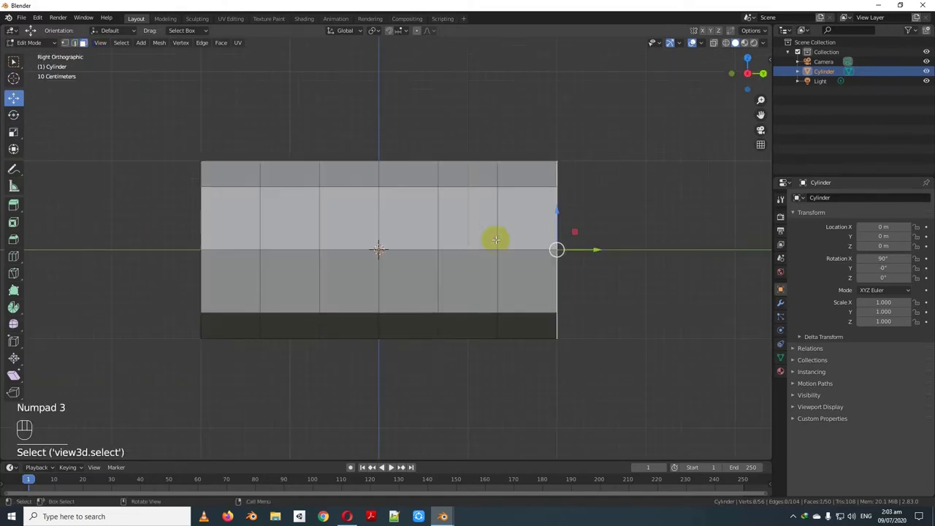
- Scale down the front face and the next edge loop back to taper the nose
key(s)
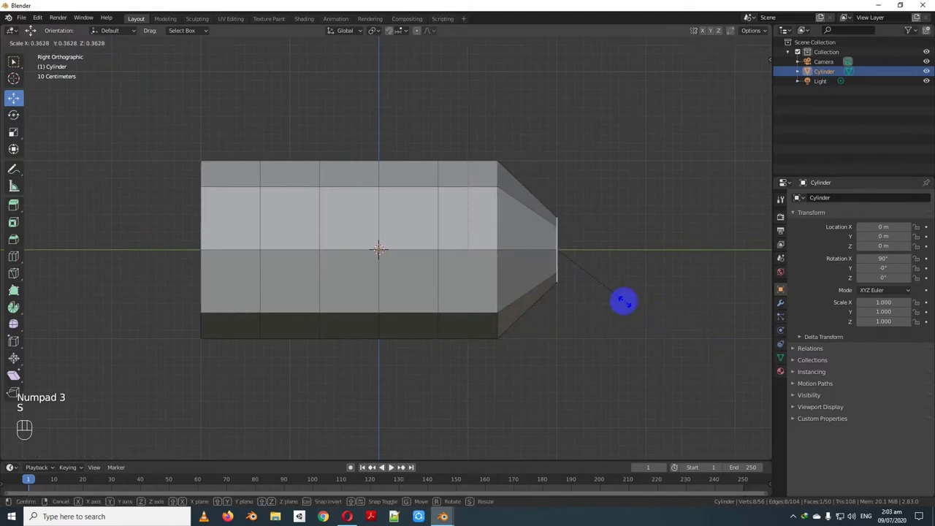
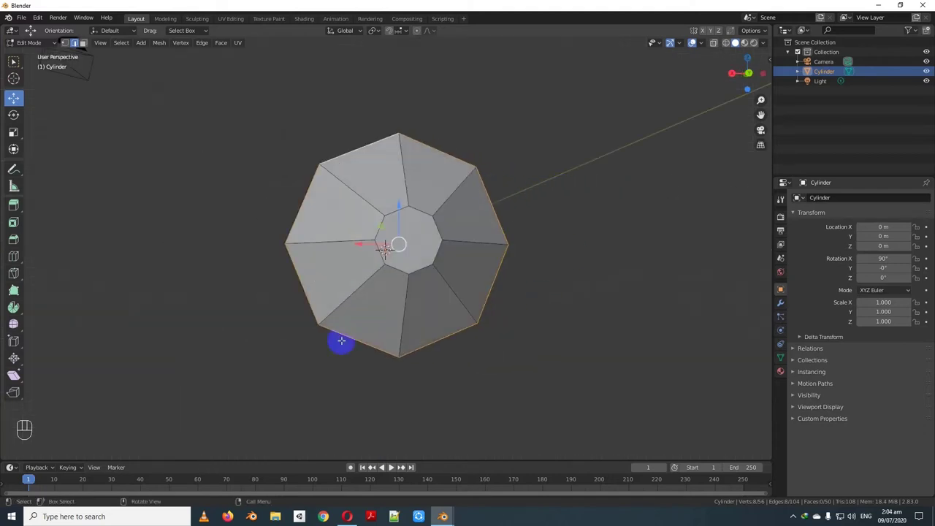
key(KP_3)
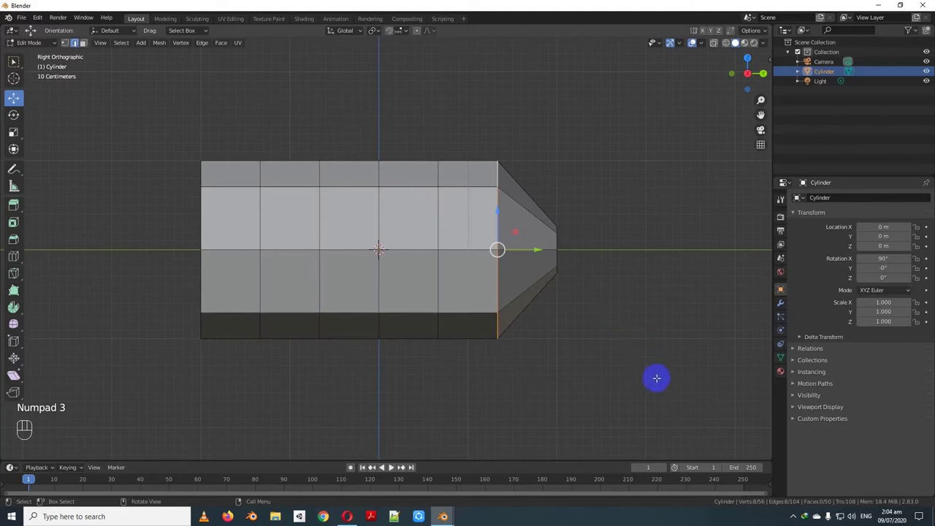
key(s)
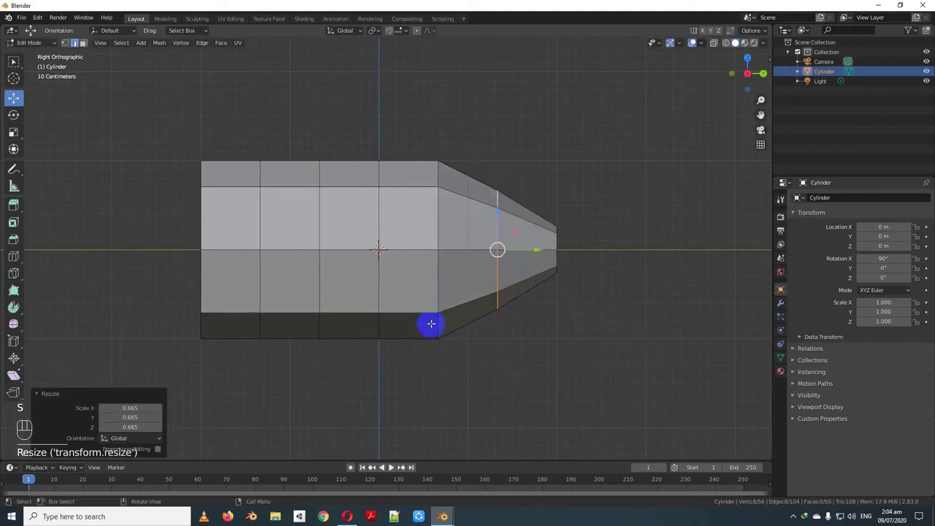
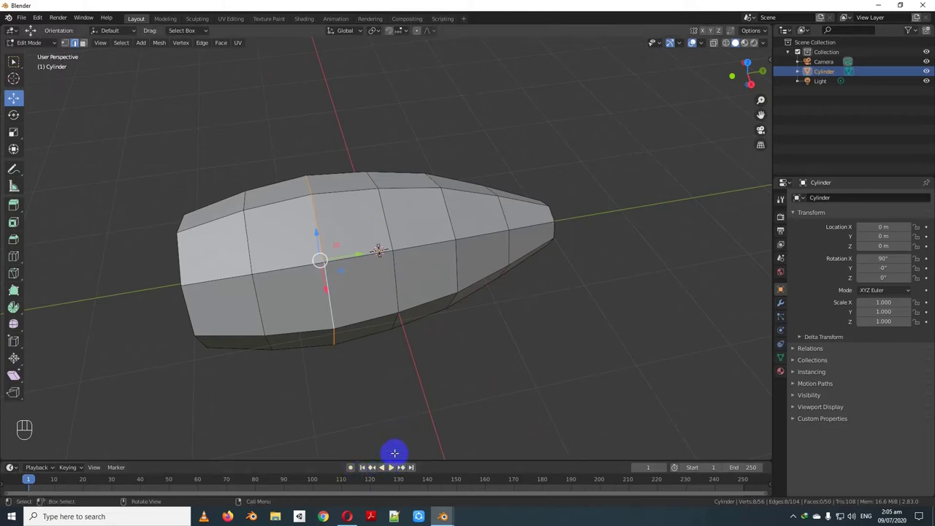
- Select a top face of the body's middle and raise it along Z into a hump
click(88, 44)
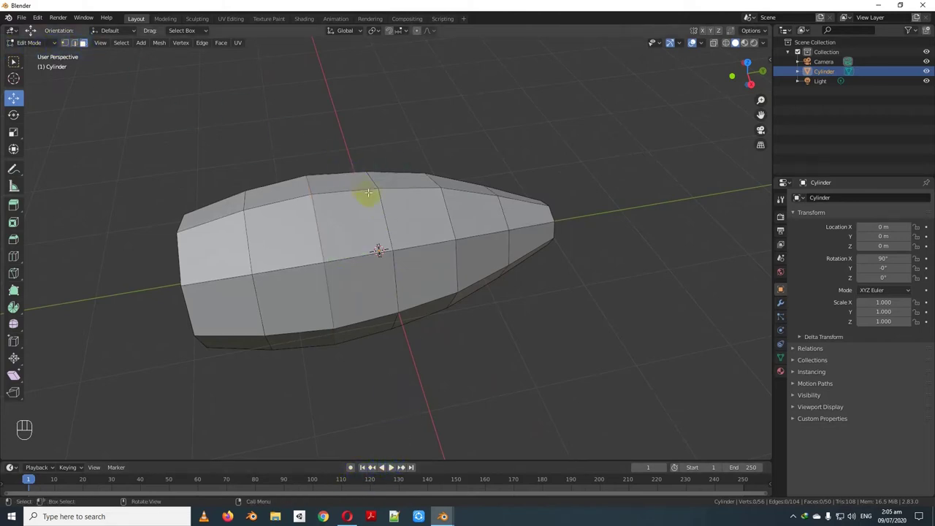
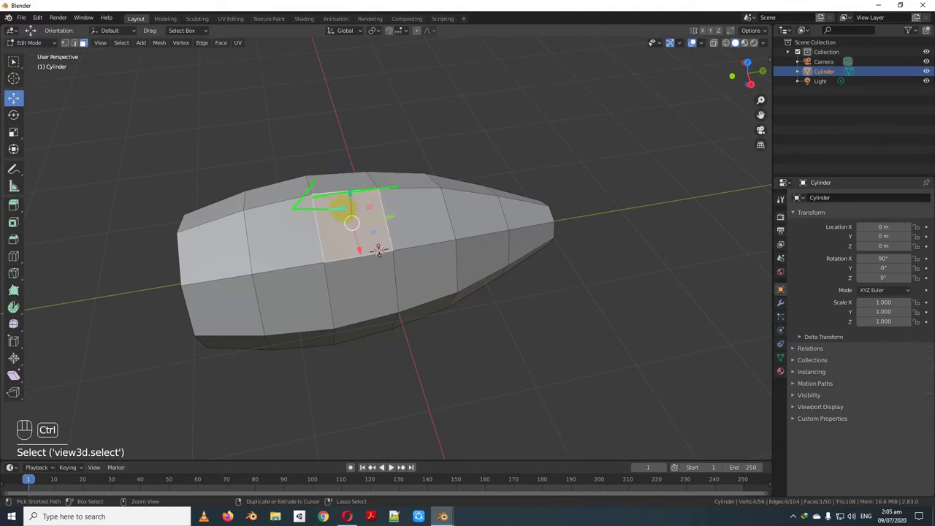
key(KP_1)
key(KP_3)
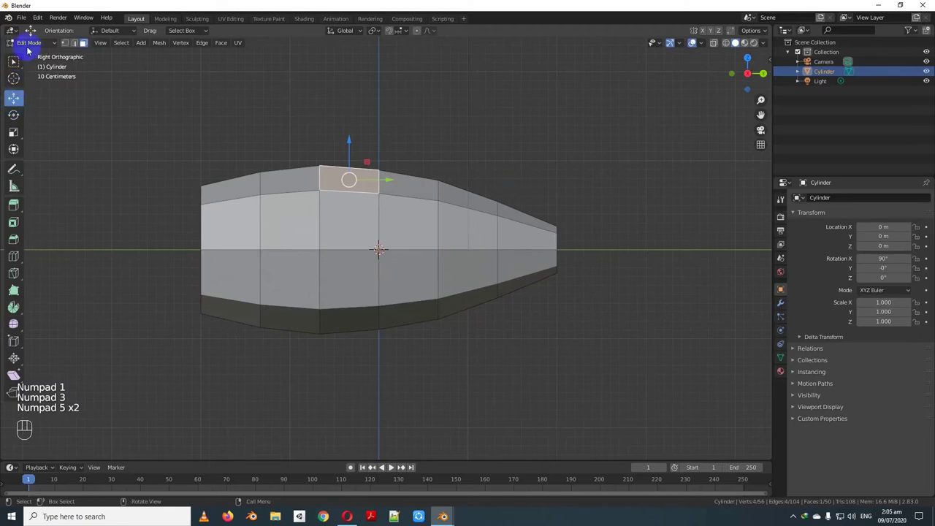
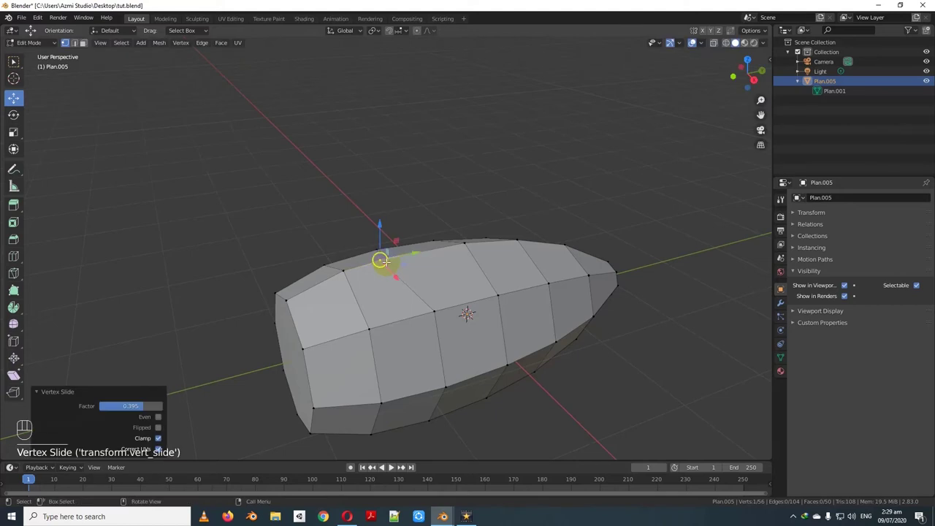
- Vertex-slide the top nose vertex along its edge in Right view to smooth the profile
key(KP_3)
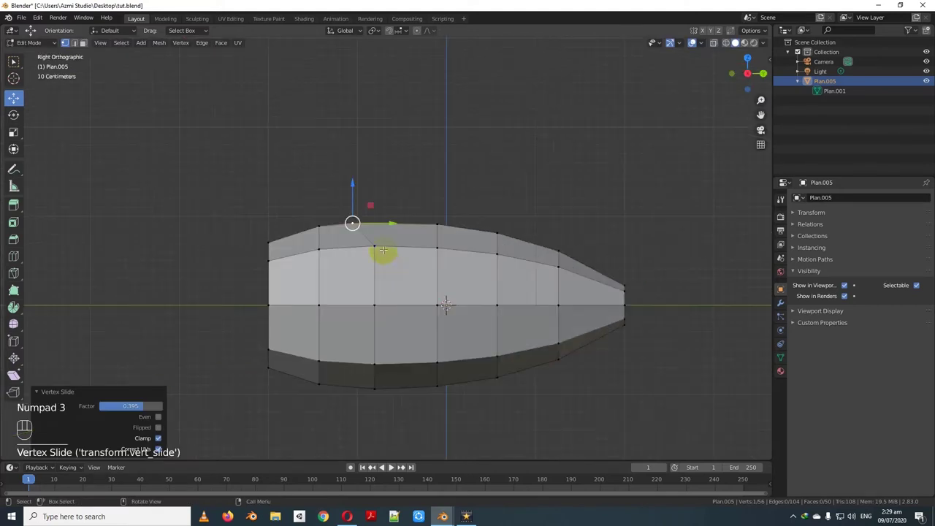
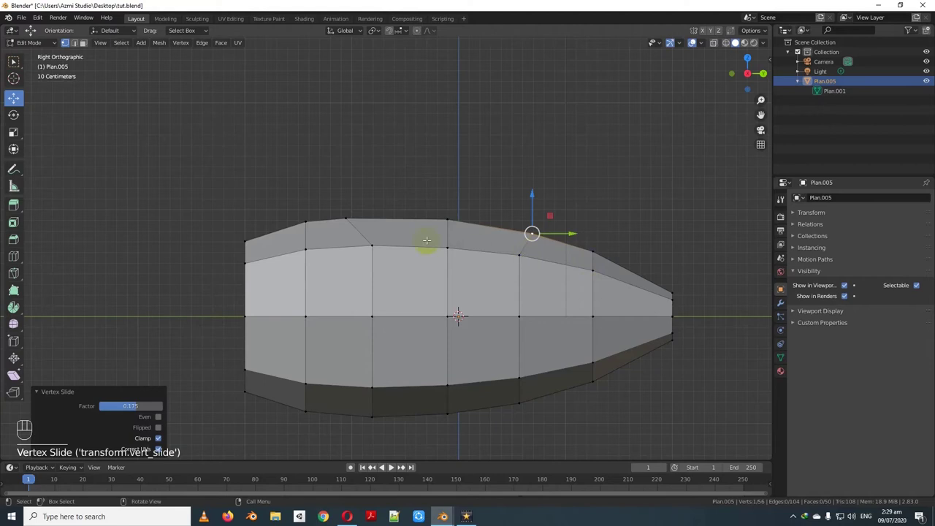
key(g)
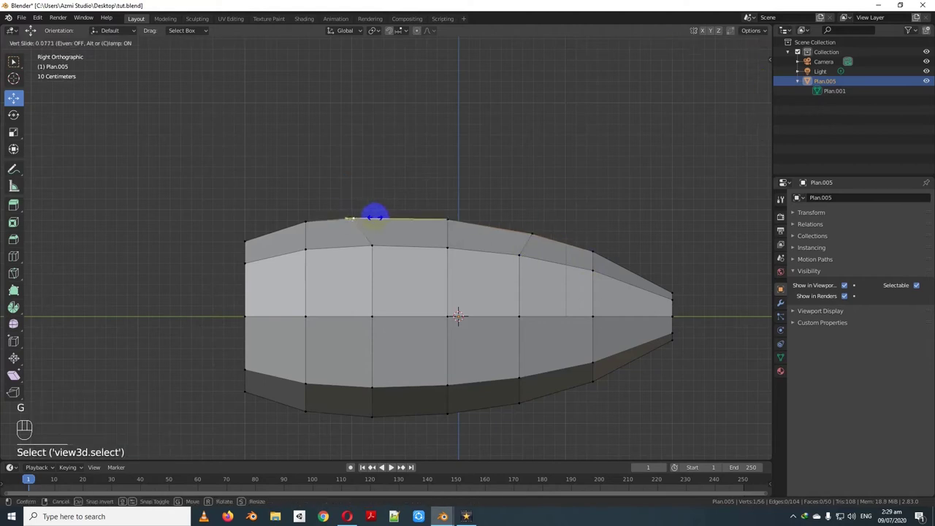
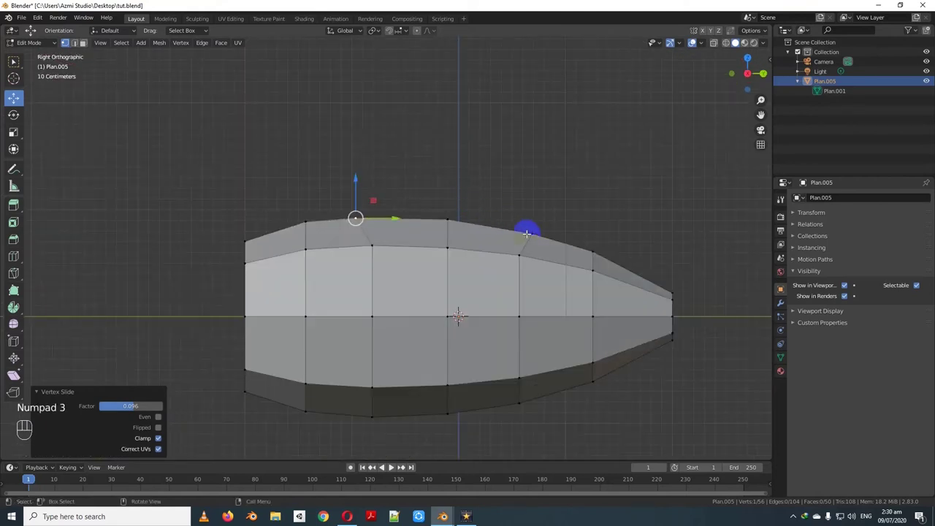
key(g)
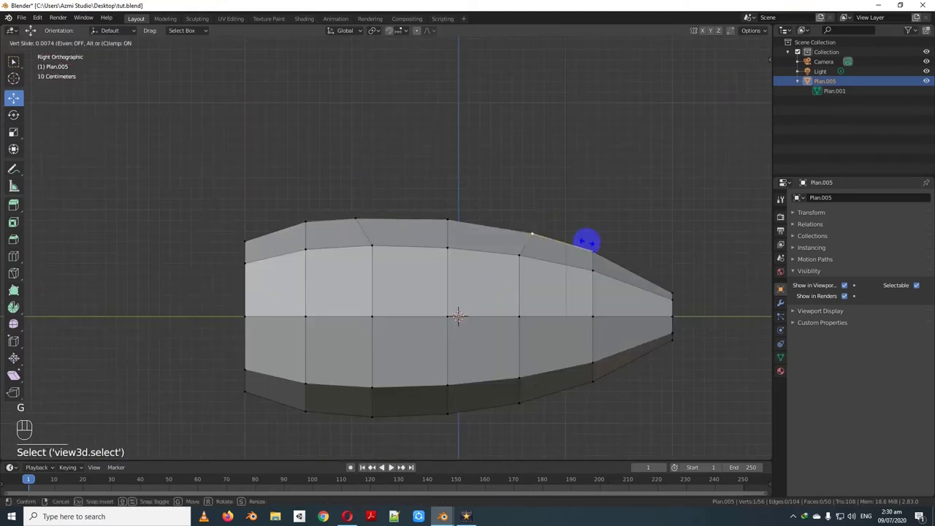
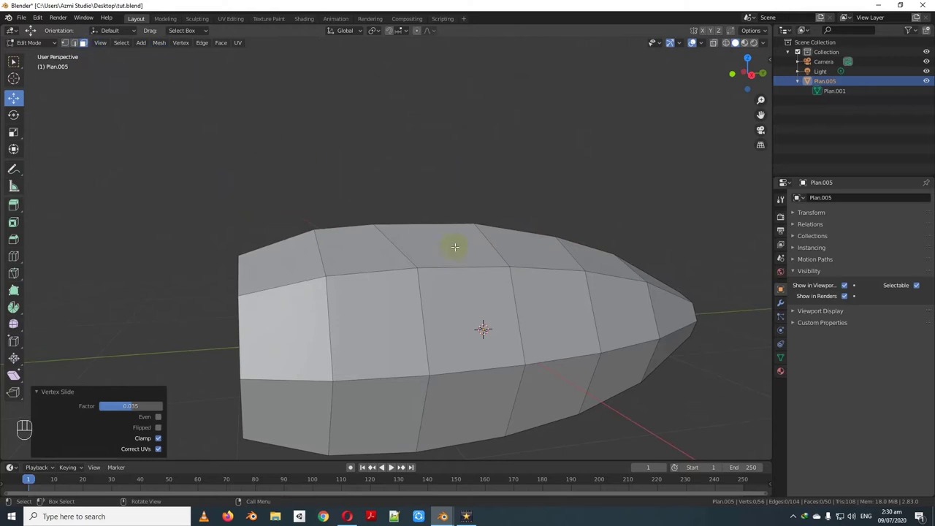
- Inset the selected top faces of the hull to outline the cockpit base
click(471, 261)
drag(502, 269, 550, 268)
drag(557, 263, 482, 237)
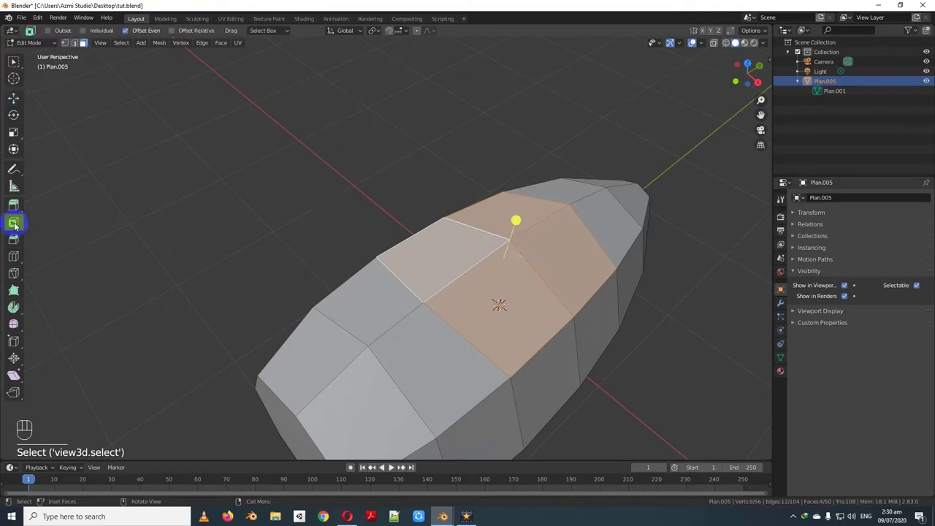
drag(342, 219, 389, 240)
drag(392, 239, 342, 217)
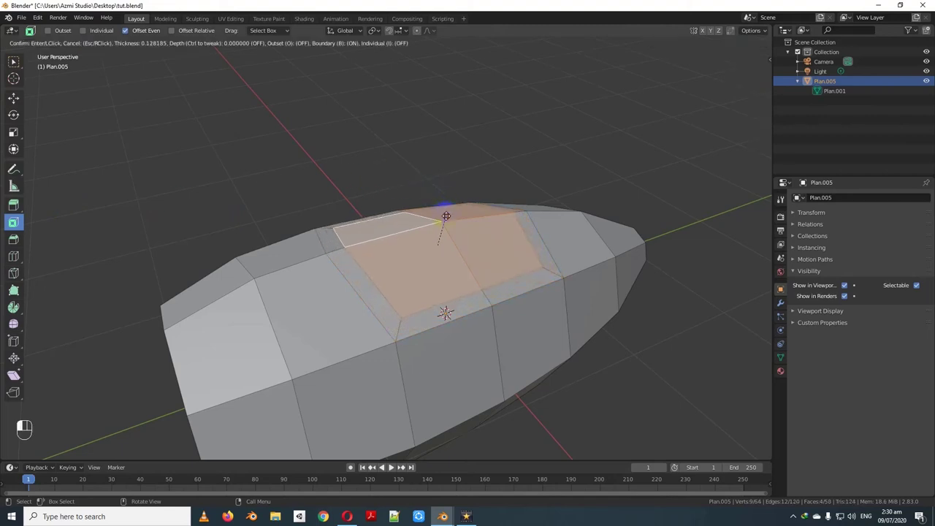
click(444, 214)
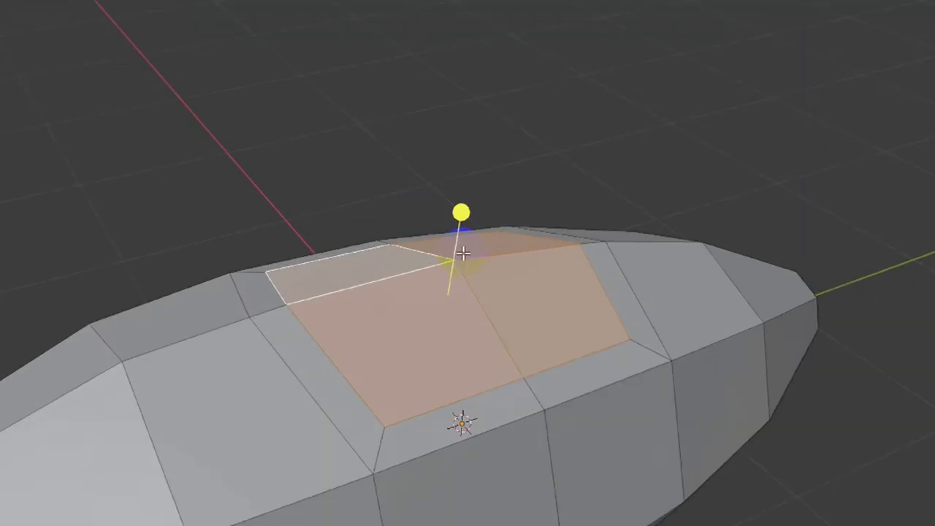
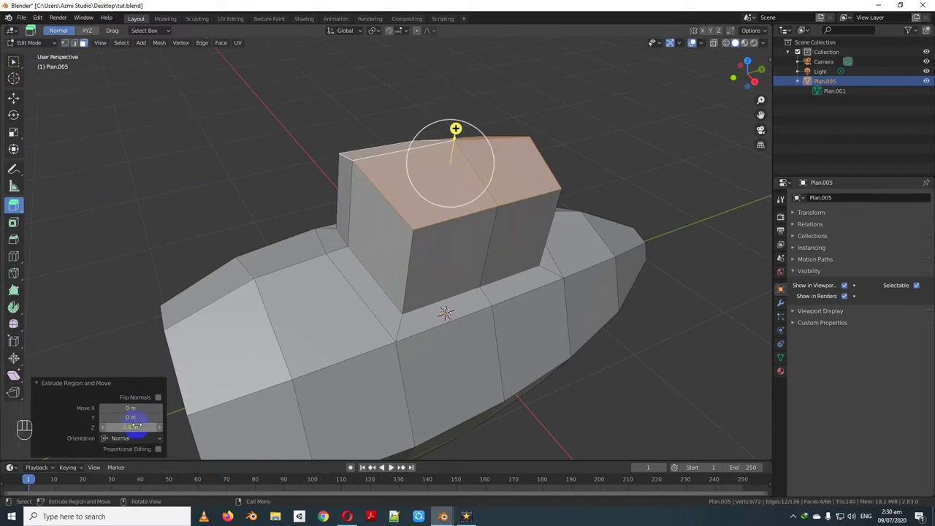
- Extrude the inset faces upward into a cockpit block and scale its top inward
drag(583, 240, 558, 243)
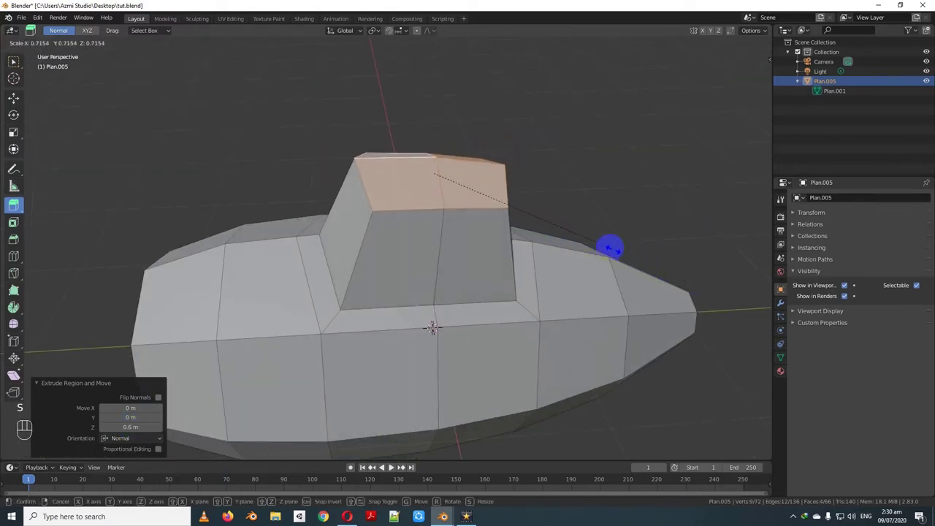
drag(520, 281, 552, 254)
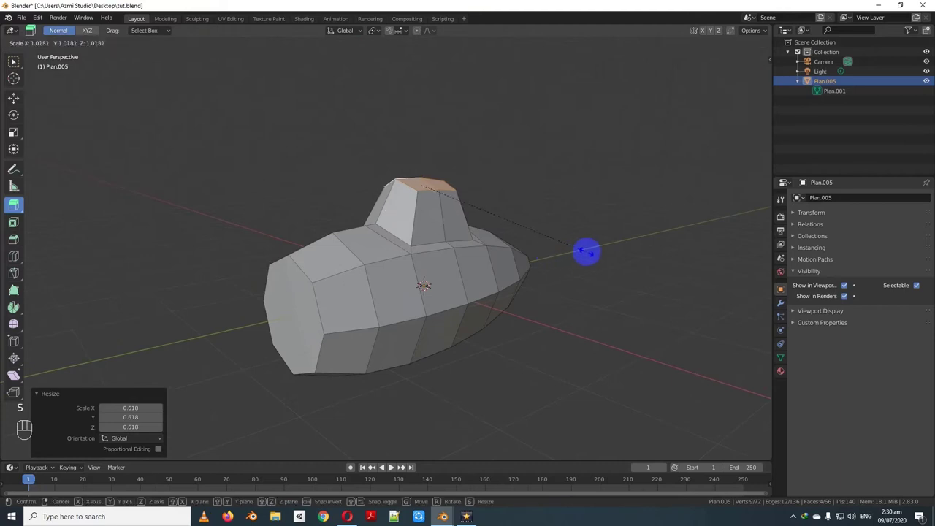
key(s)
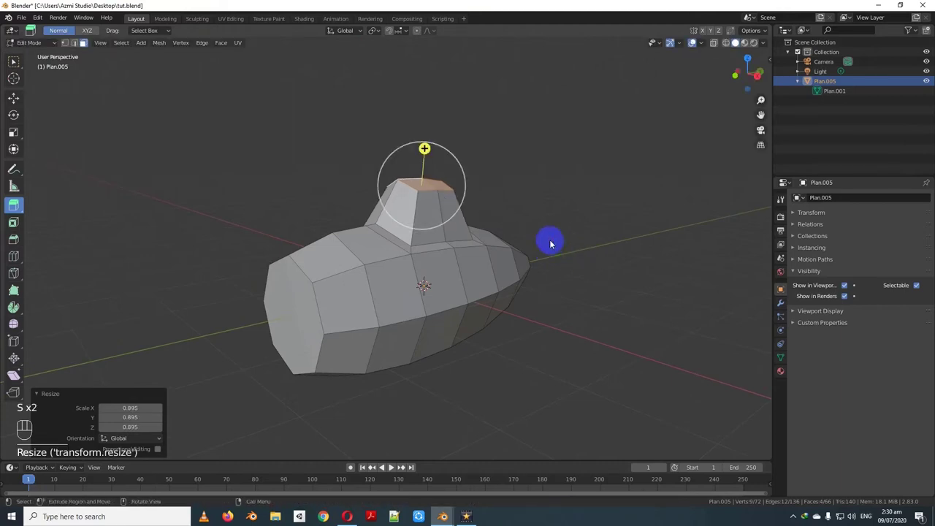
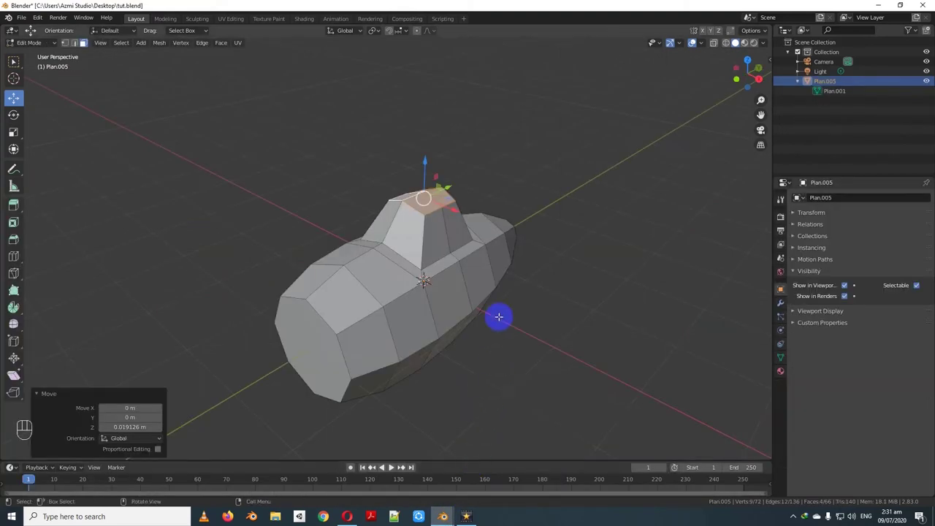
- Inset one side face of the hull into a smaller panel, bringing the mesh to 80 vertices
key(Tab)
drag(484, 304, 468, 286)
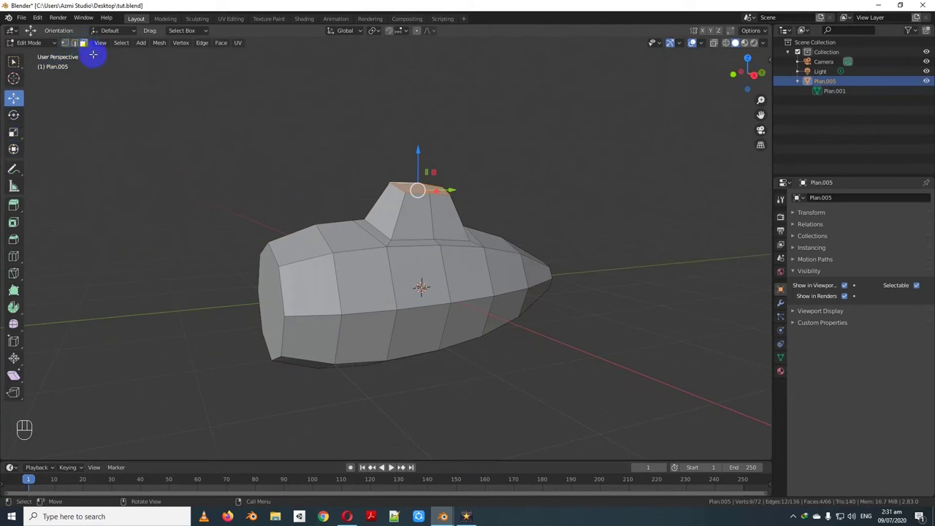
click(470, 312)
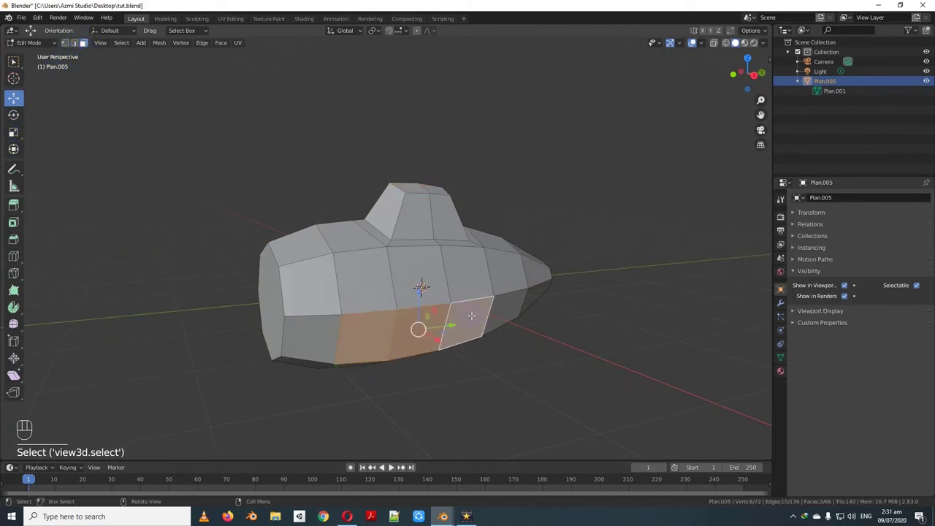
click(459, 315)
text(se)
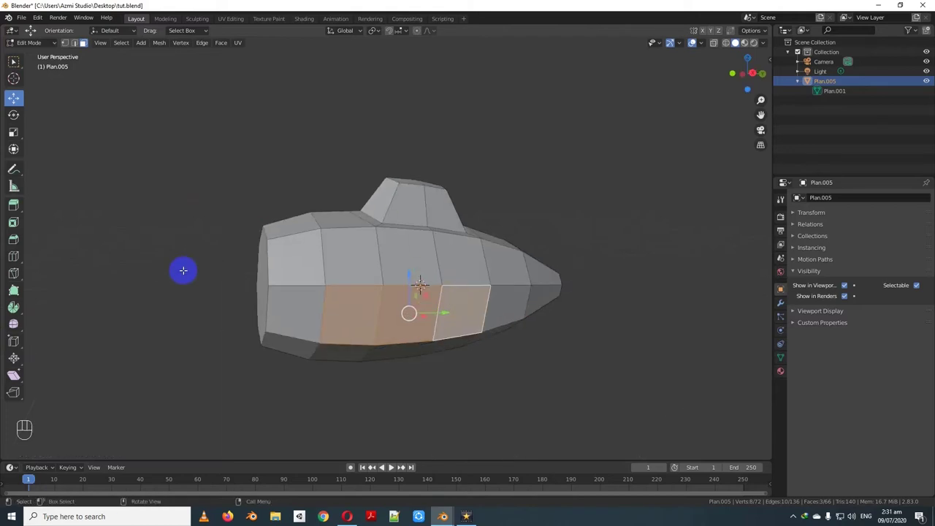
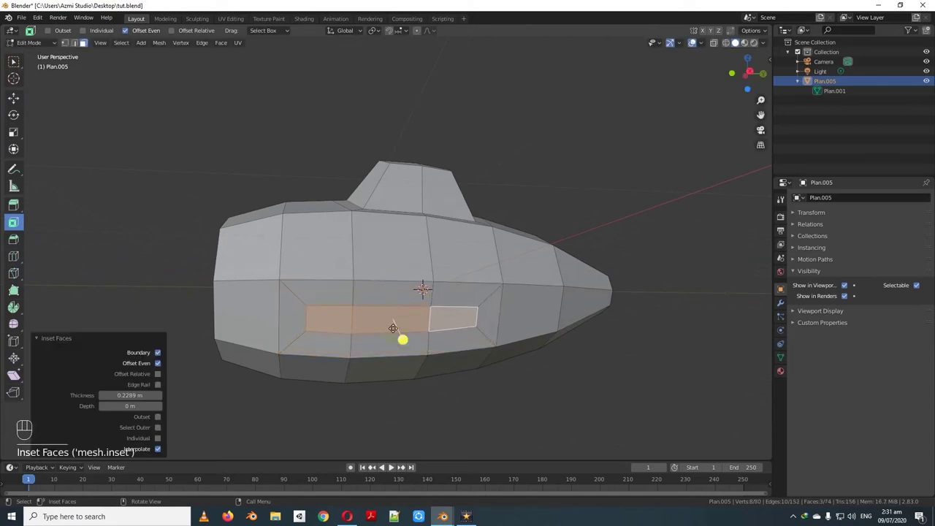
click(409, 361)
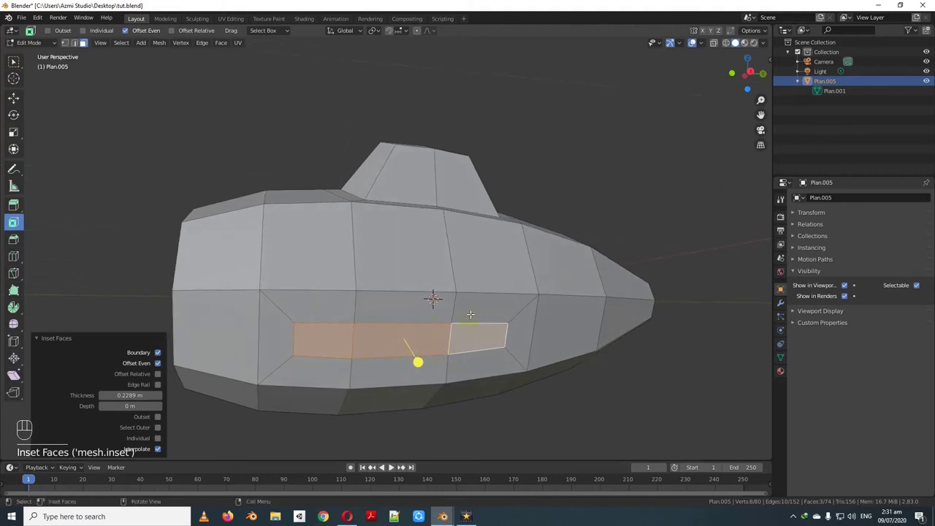
click(440, 327)
click(465, 375)
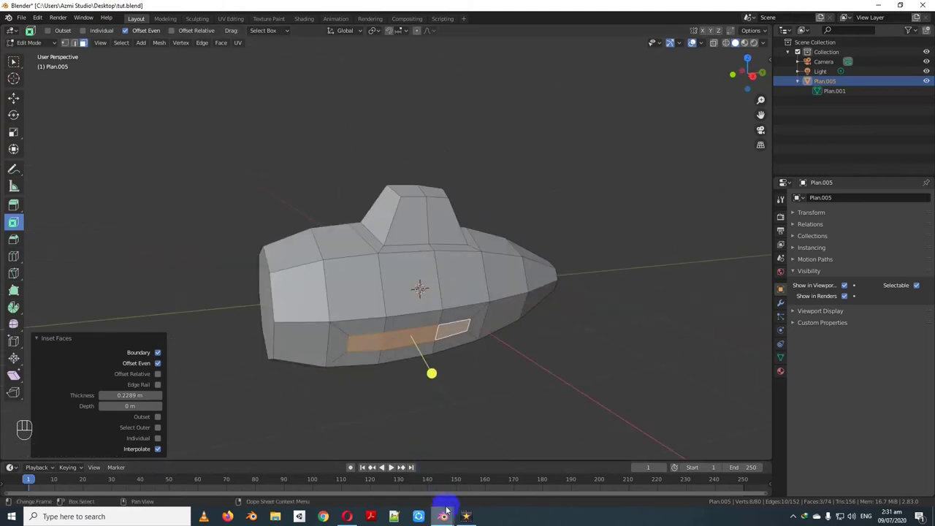
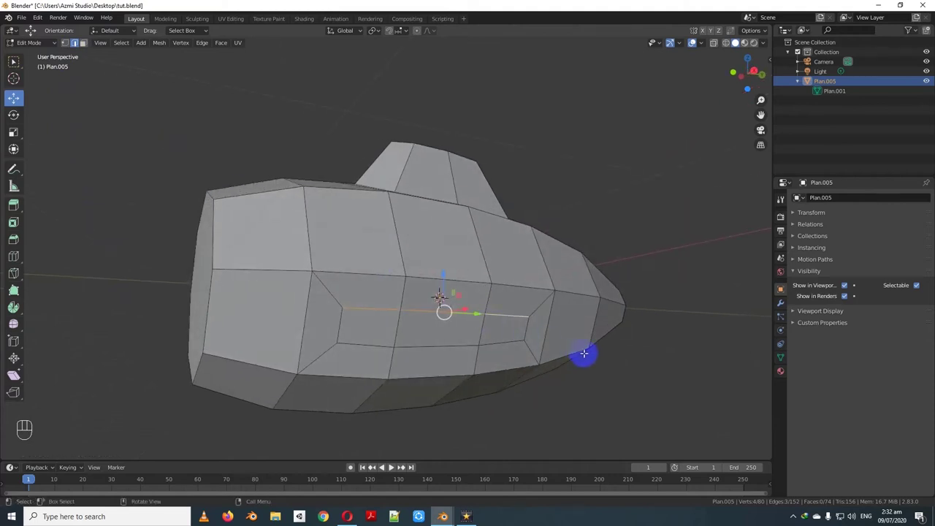
- Edge-slide the long side edge near the nose, checking from below, undoing and sliding again
key(g)
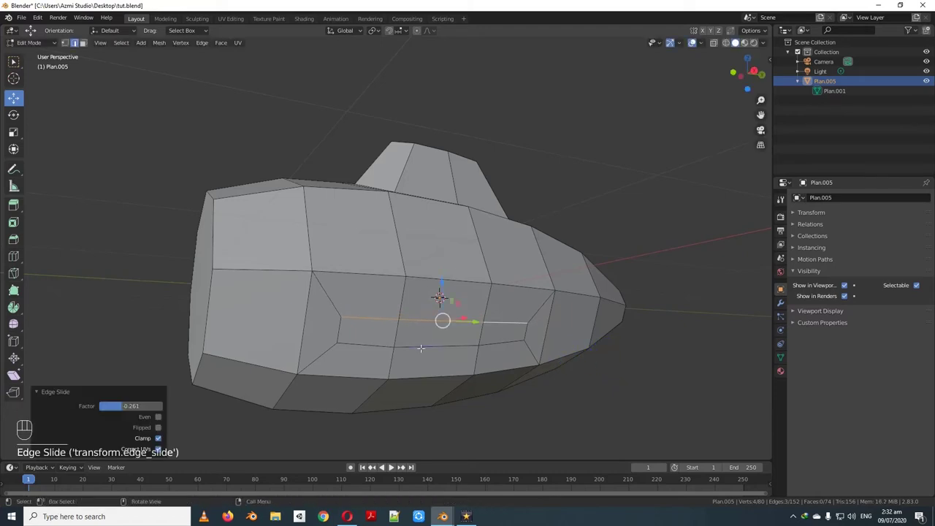
drag(421, 345, 429, 349)
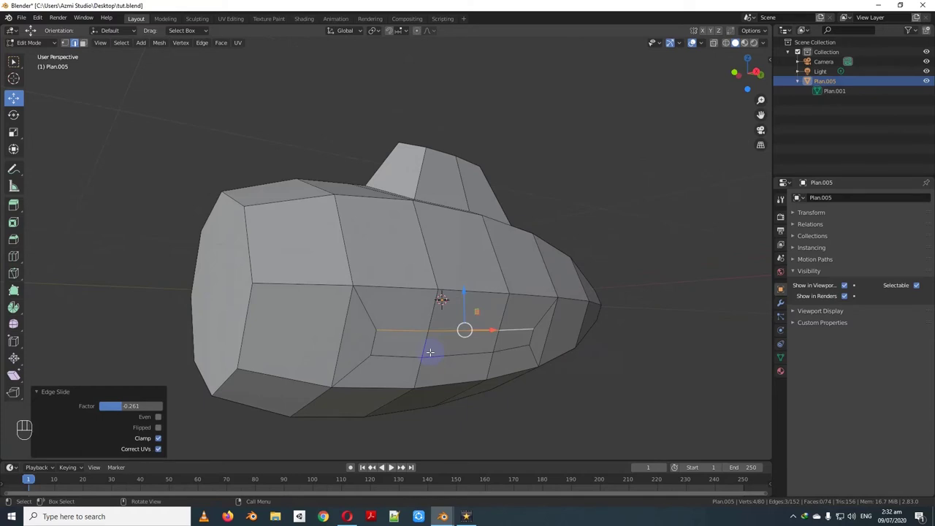
drag(495, 337, 519, 334)
drag(501, 314, 588, 360)
drag(605, 354, 608, 336)
key(ctrl+z)
text(mo)
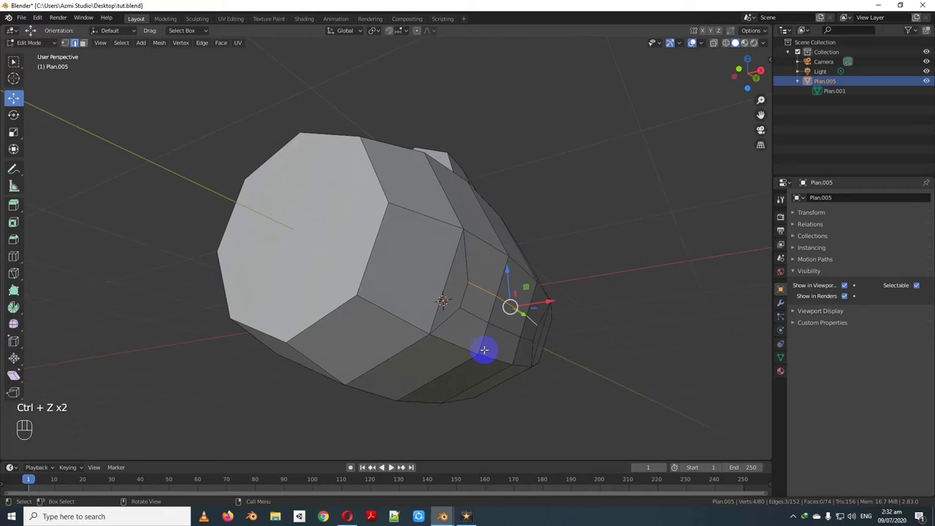
drag(510, 336, 480, 346)
drag(485, 349, 504, 352)
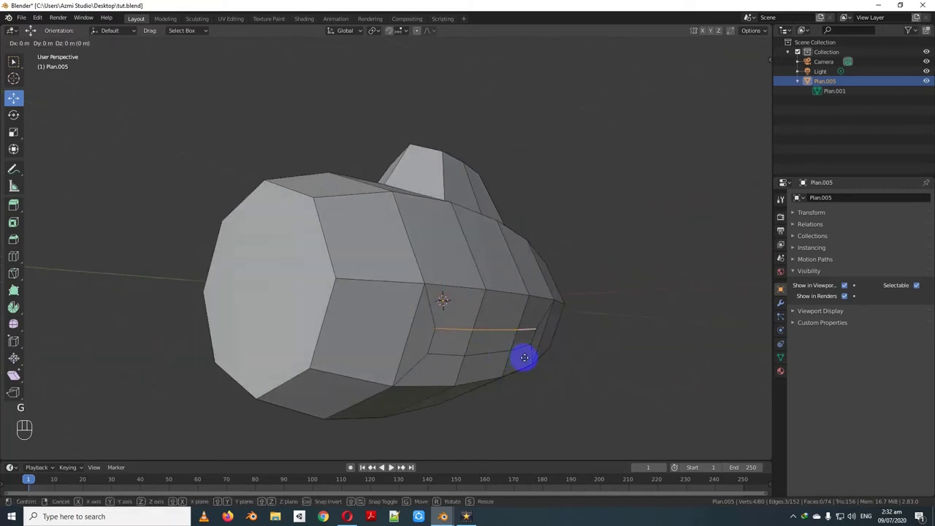
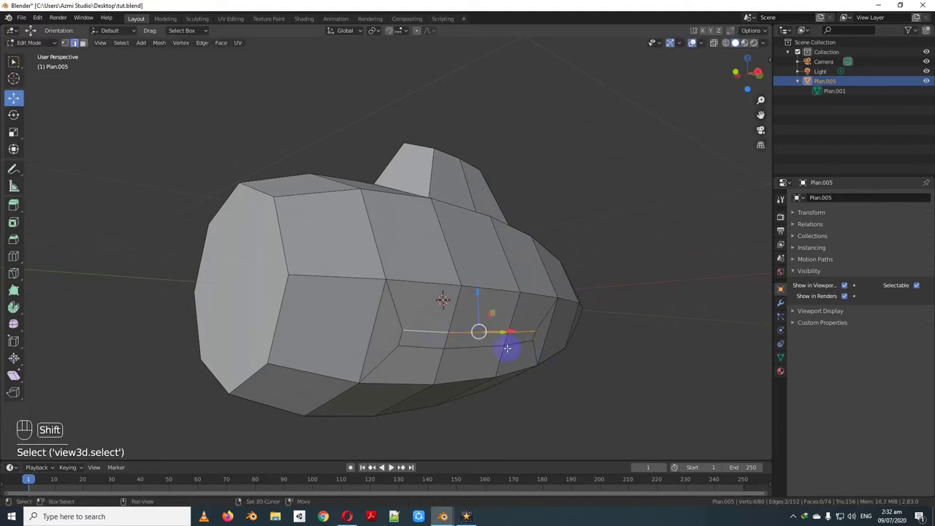
key(g)
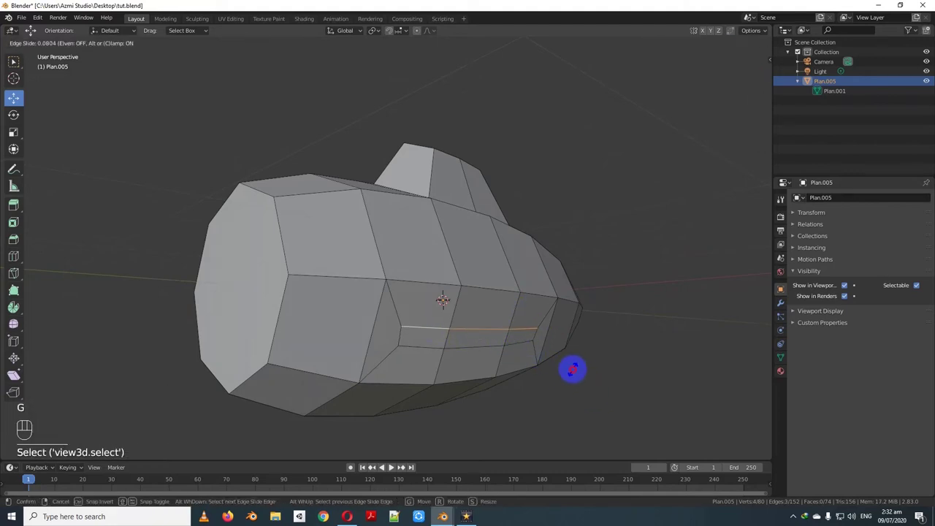
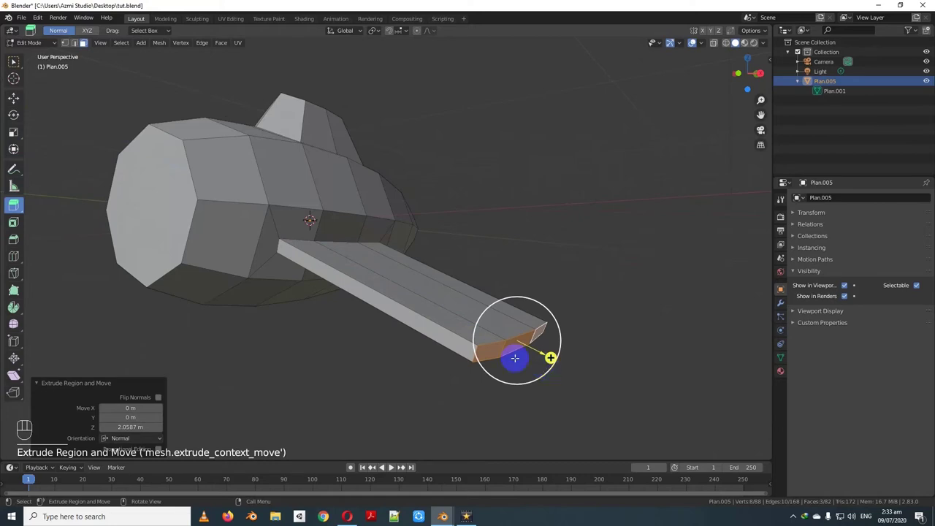
- In Front view, move the wing plane out beside the hull and scale it to about 0.86
key(KP_3)
key(KP_1)
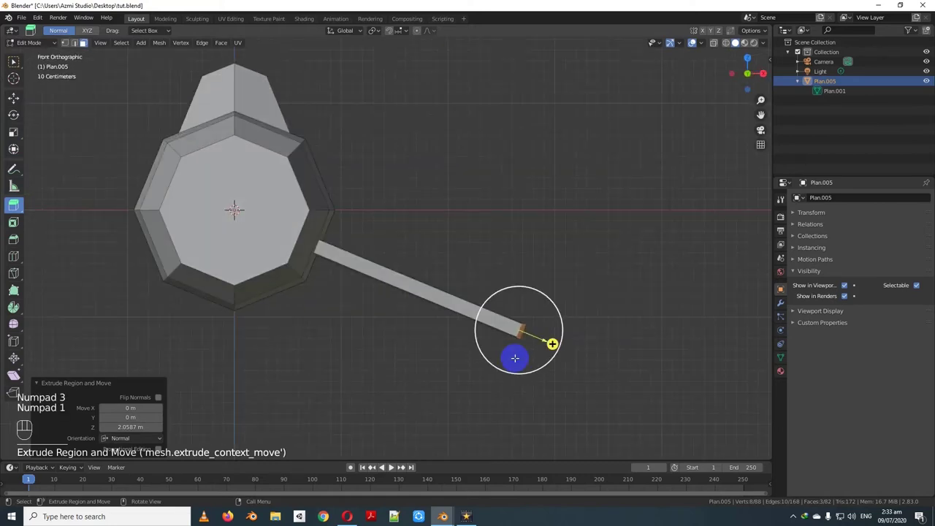
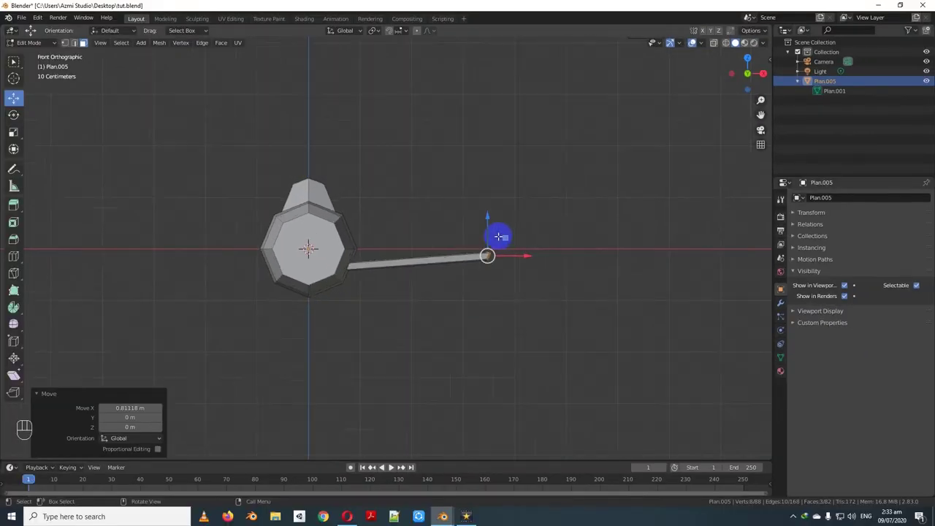
drag(504, 237, 528, 230)
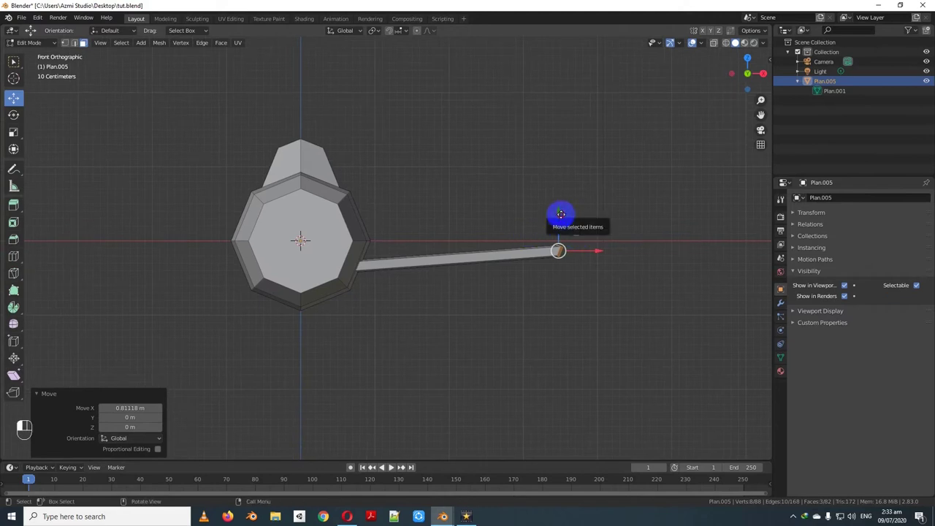
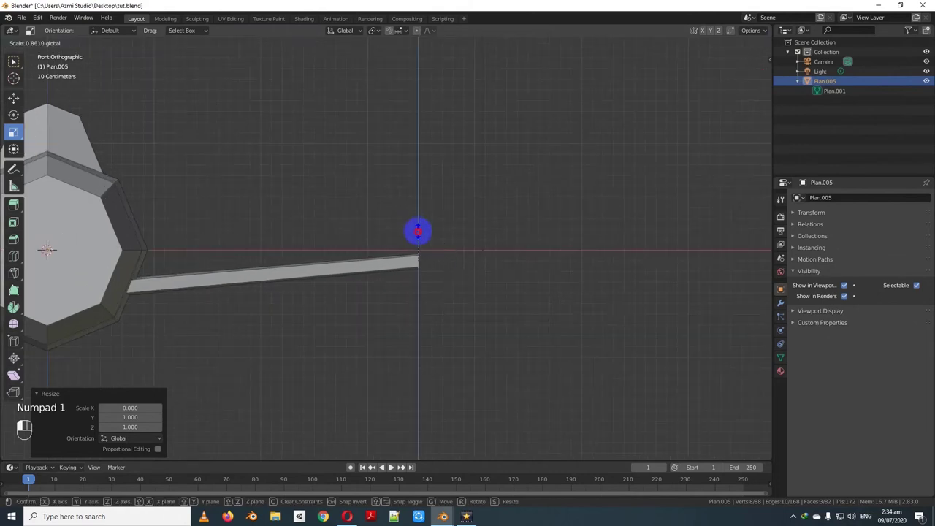
drag(418, 246, 420, 244)
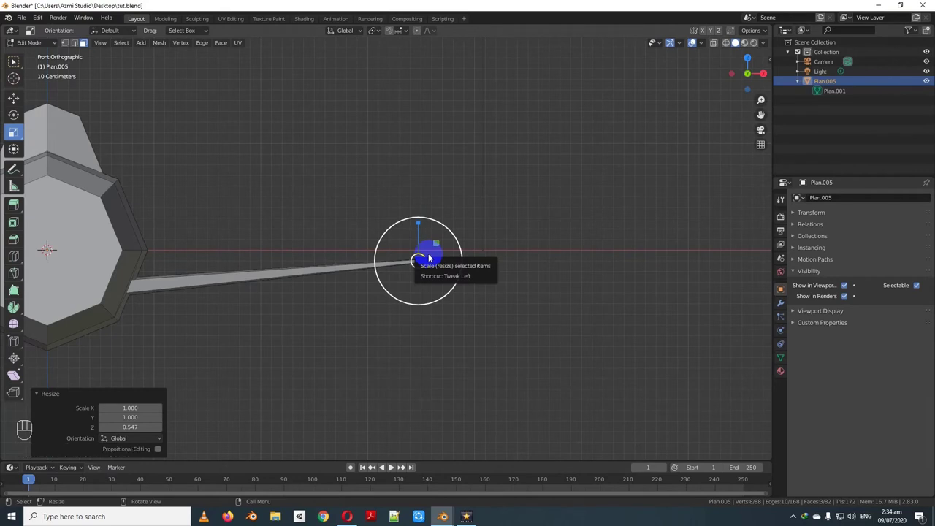
- Extrude and taper the wing edges from top view, adding a loop cut with 1 cut along the wing
key(KP_7)
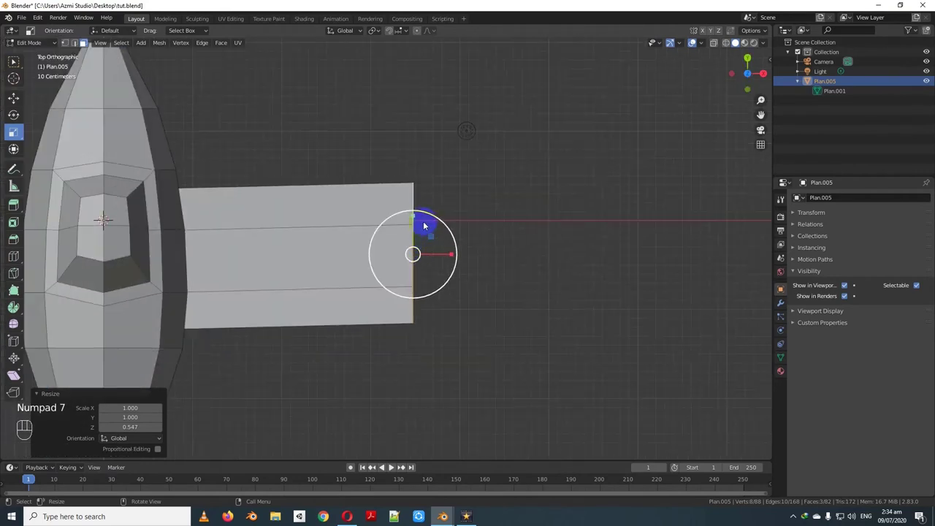
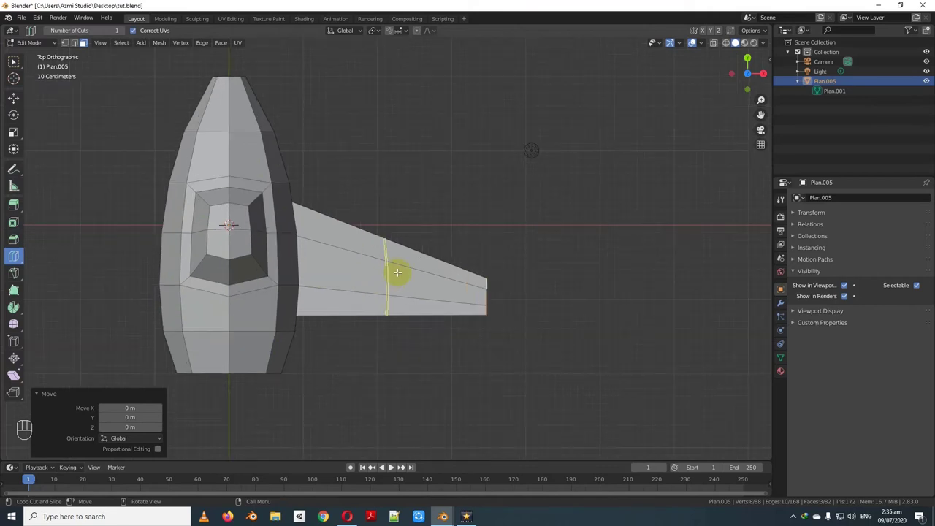
key(ctrl+r)
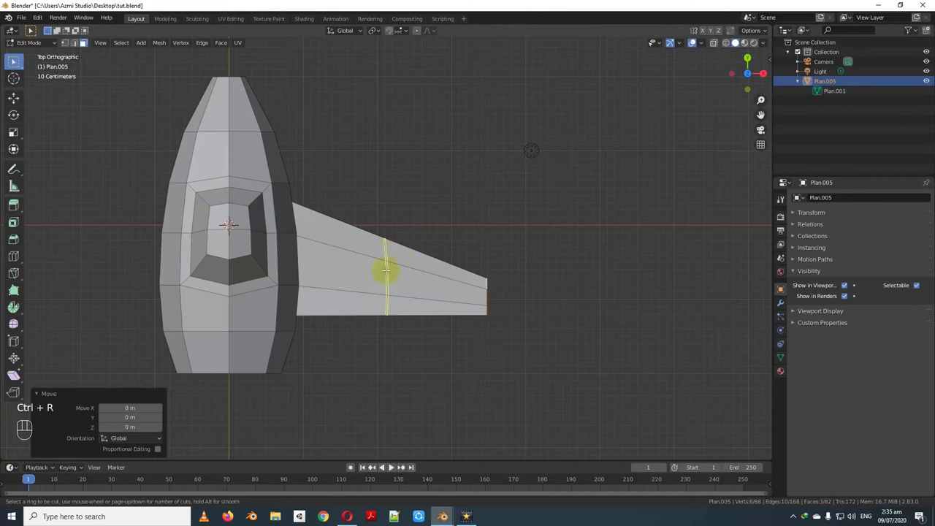
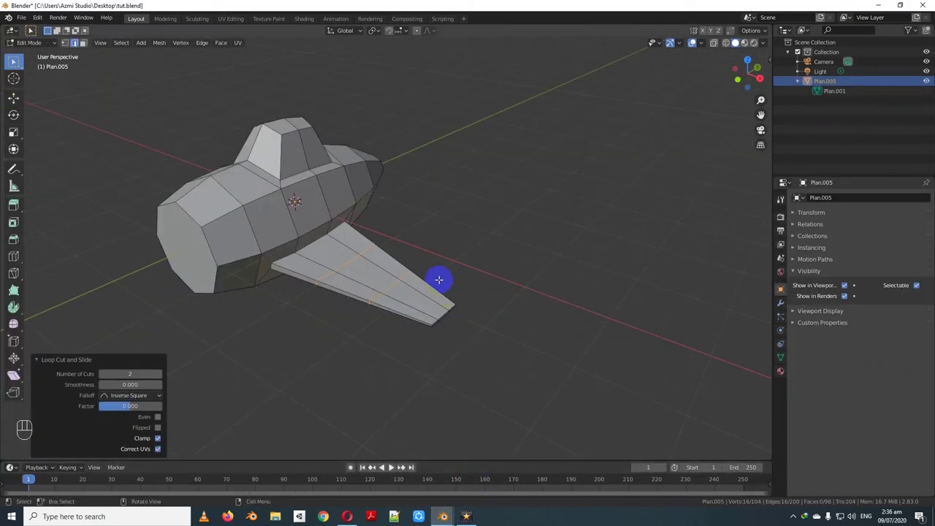
key(KP_7)
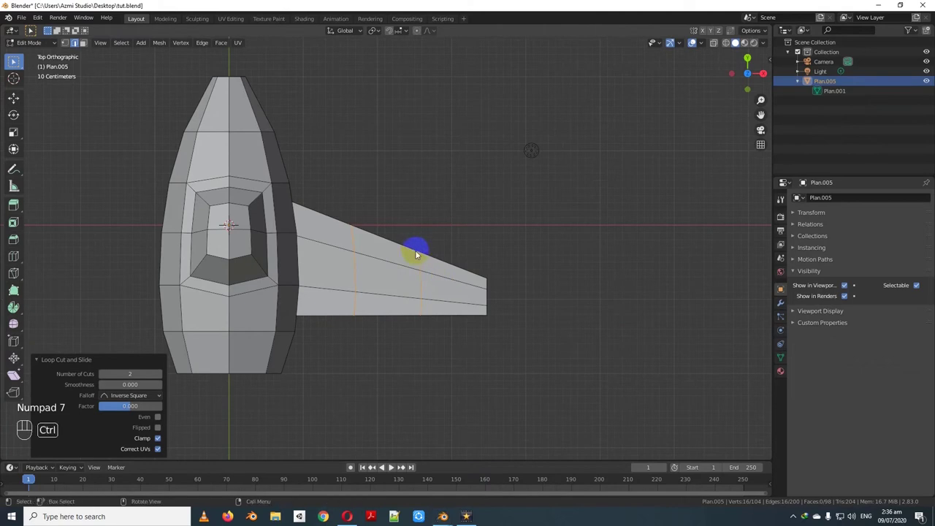
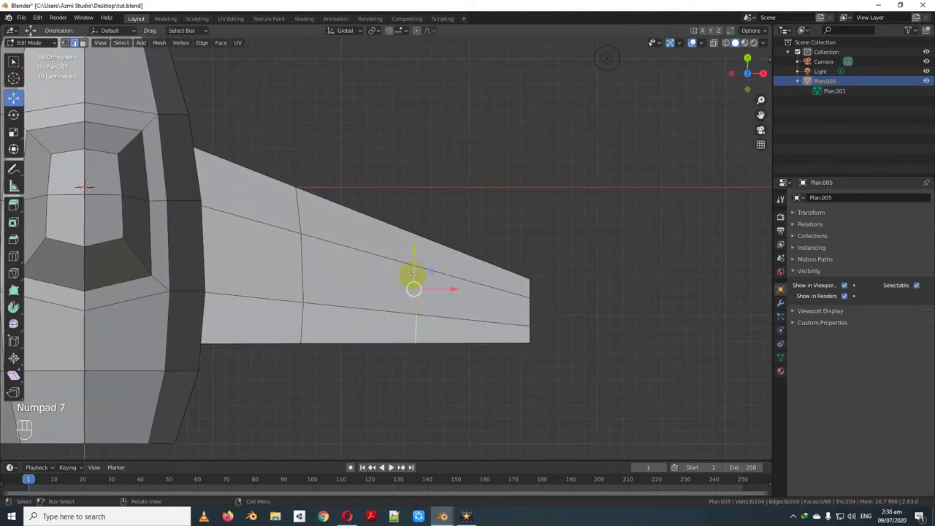
- Edge-slide the wing's inner loops and tip vertices in top view to angle the leading edge and tip
key(s)
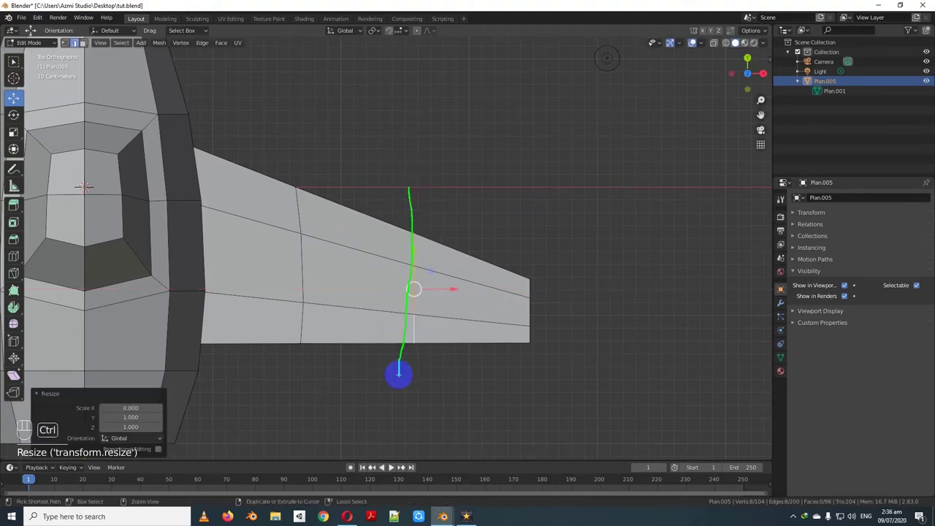
key(g)
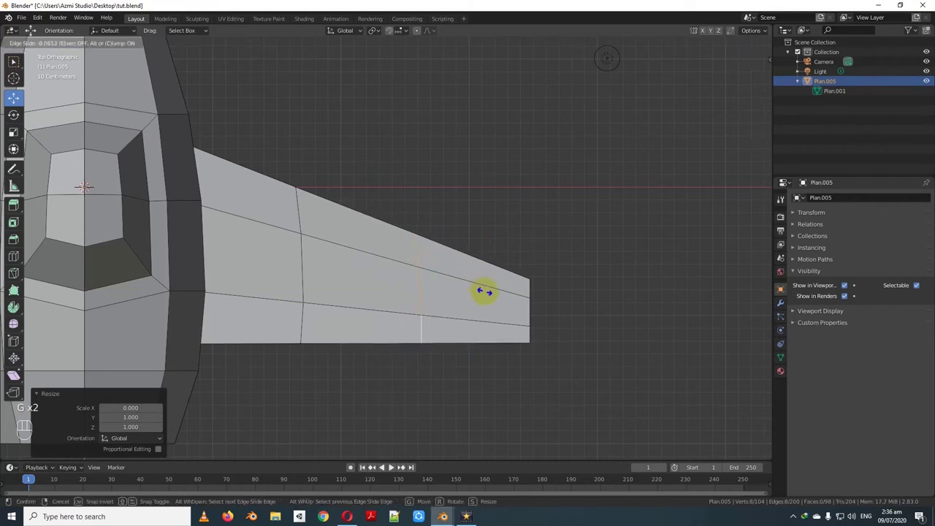
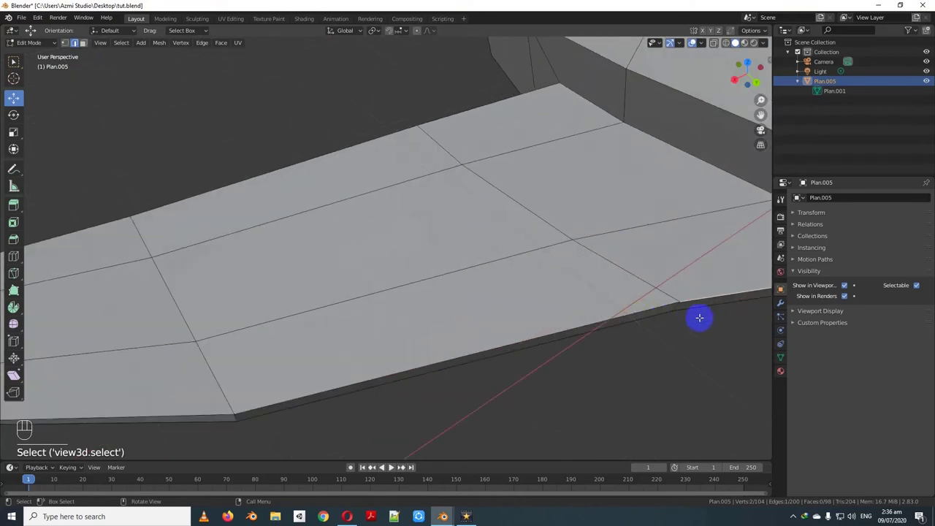
click(675, 305)
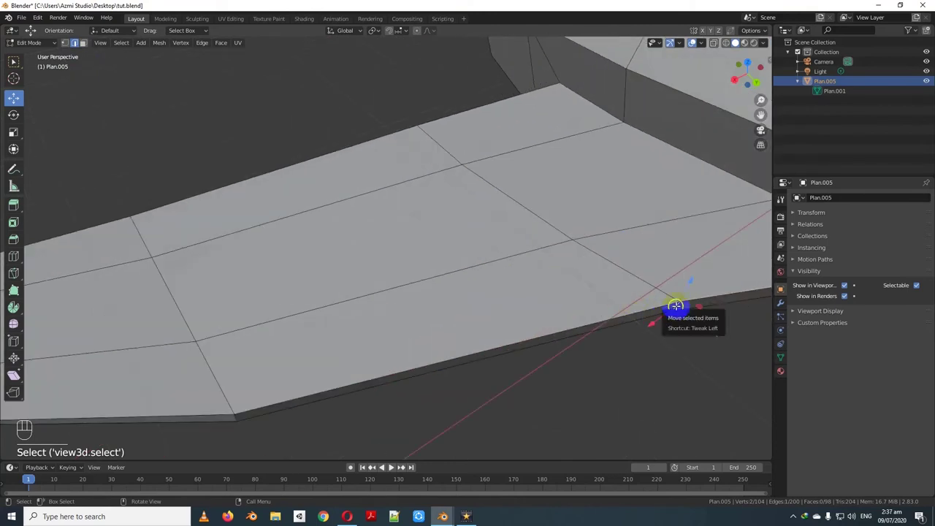
key(KP_7)
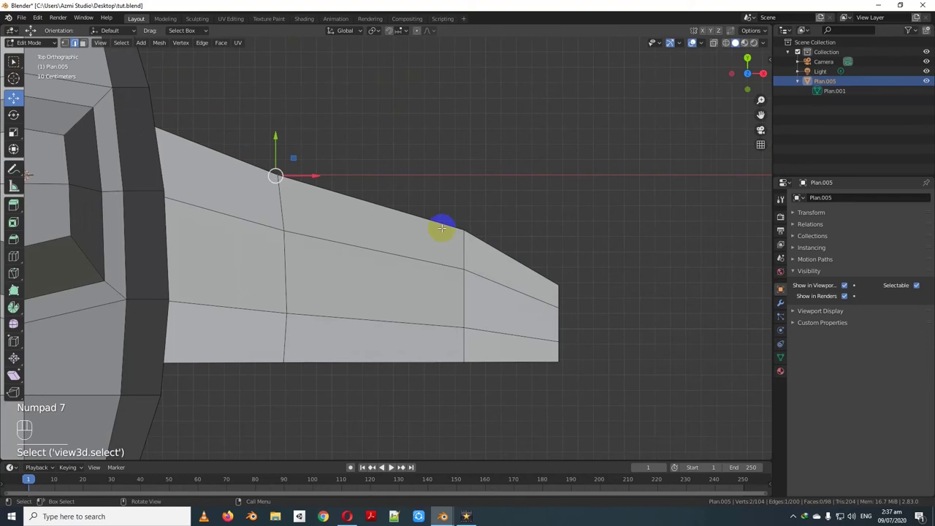
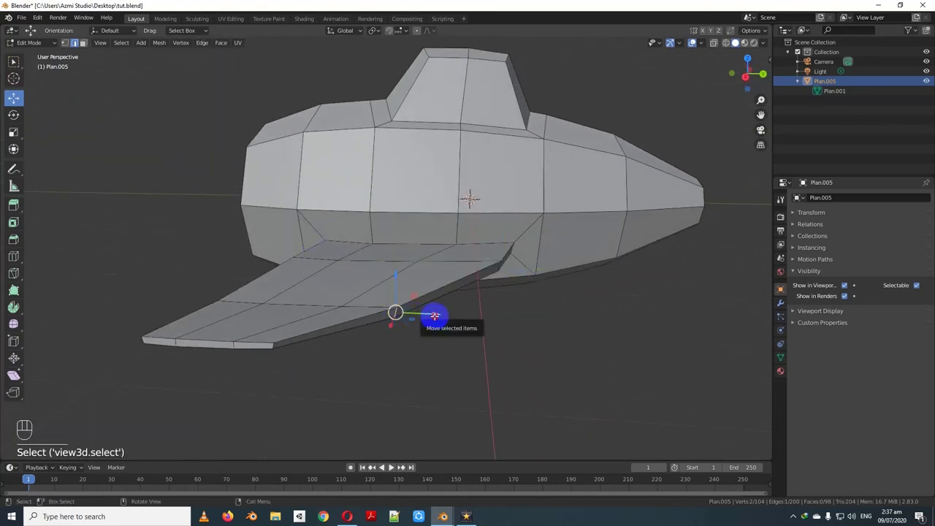
click(452, 310)
drag(439, 317, 465, 324)
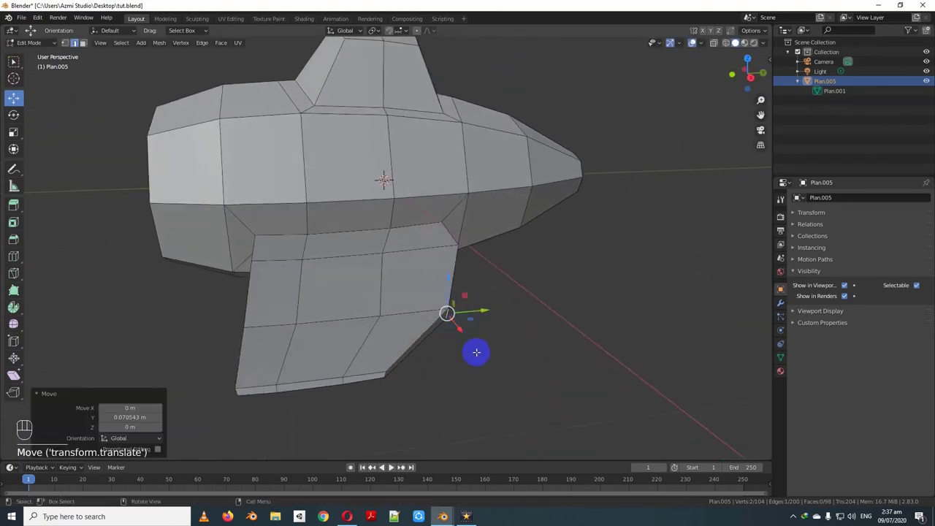
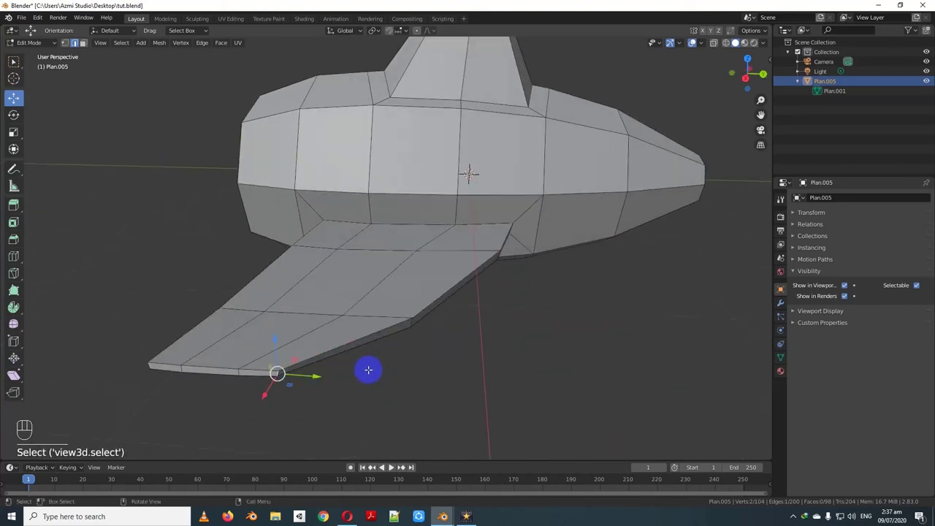
key(g)
text(se)
key(KP_7)
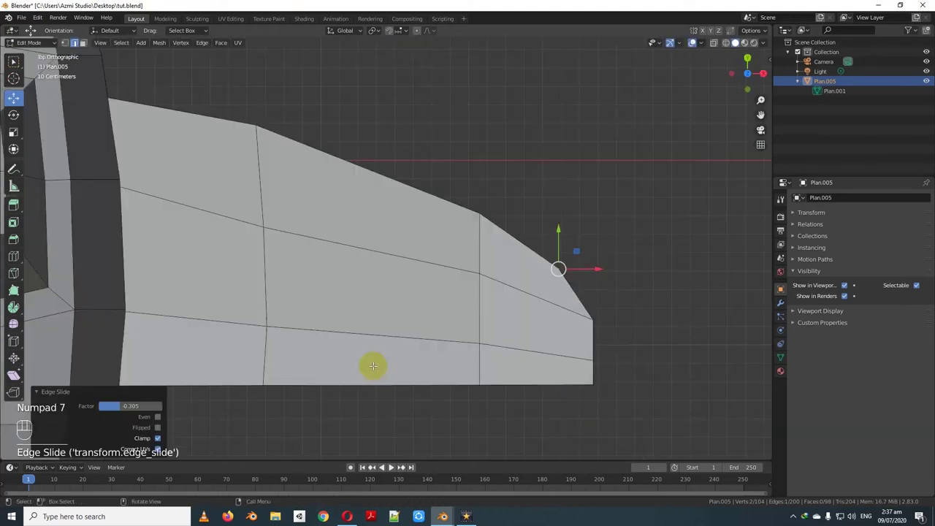
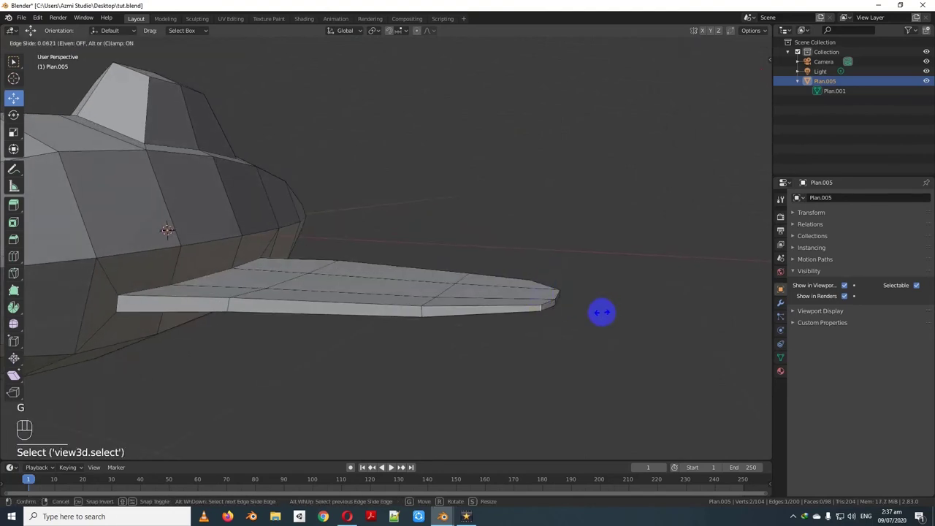
key(KP_7)
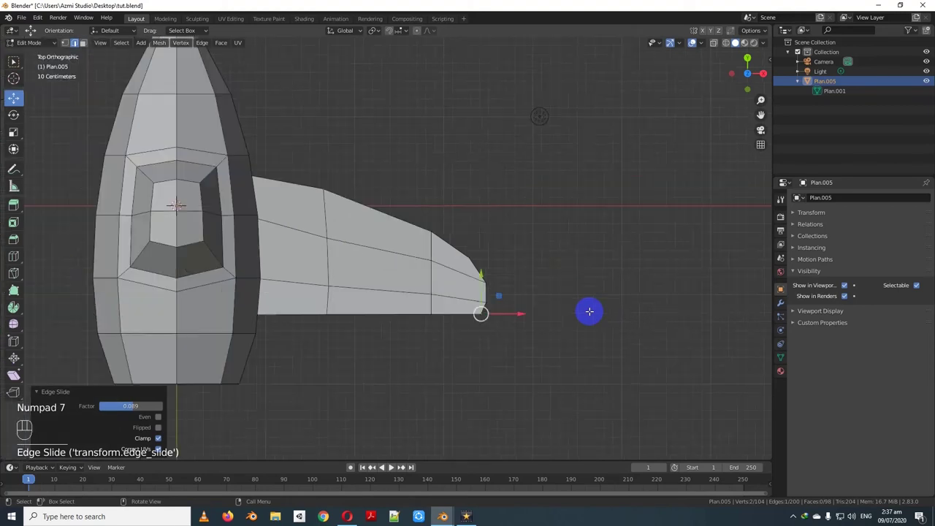
key(g)
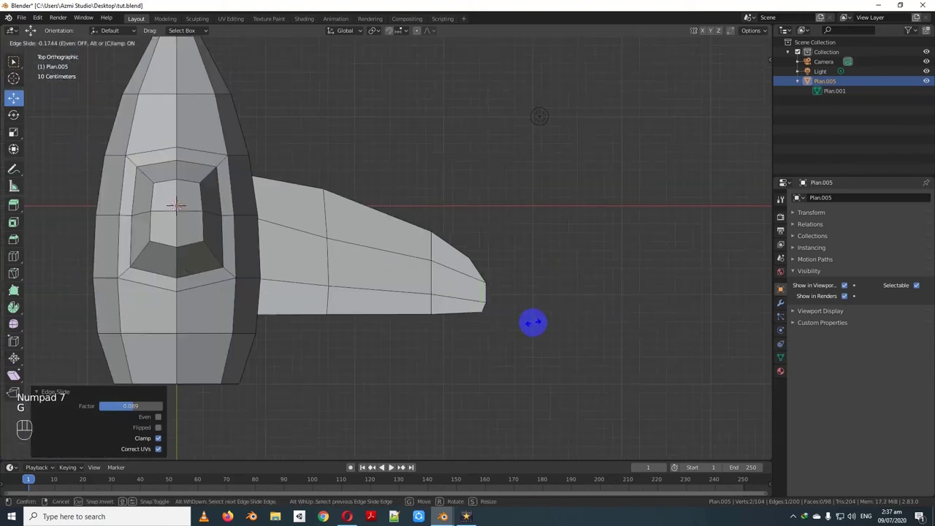
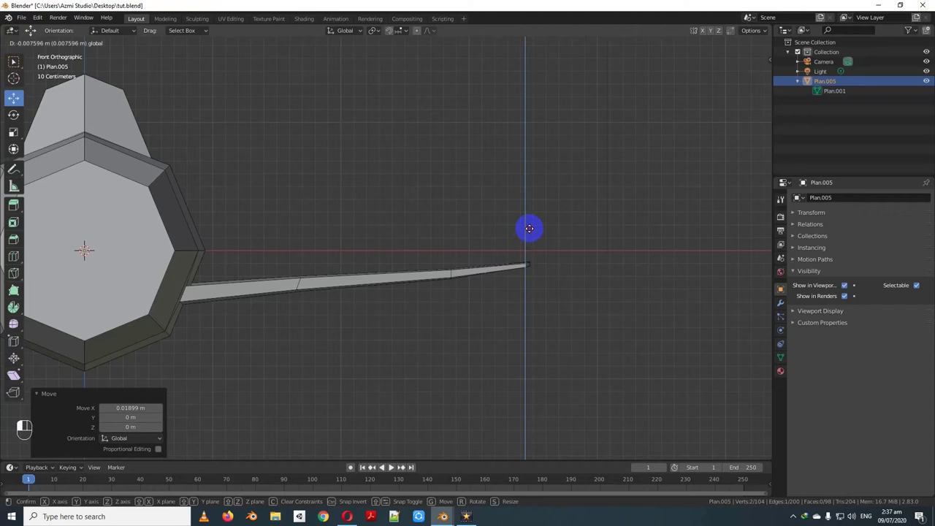
- Lower the wing tip slightly on Z in front view and inspect the droop from Object Mode
click(528, 225)
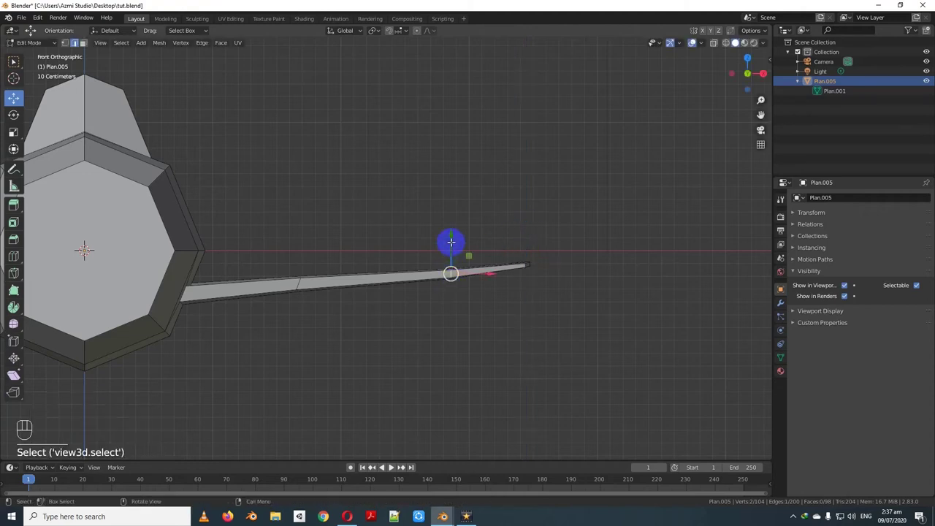
drag(450, 233, 454, 231)
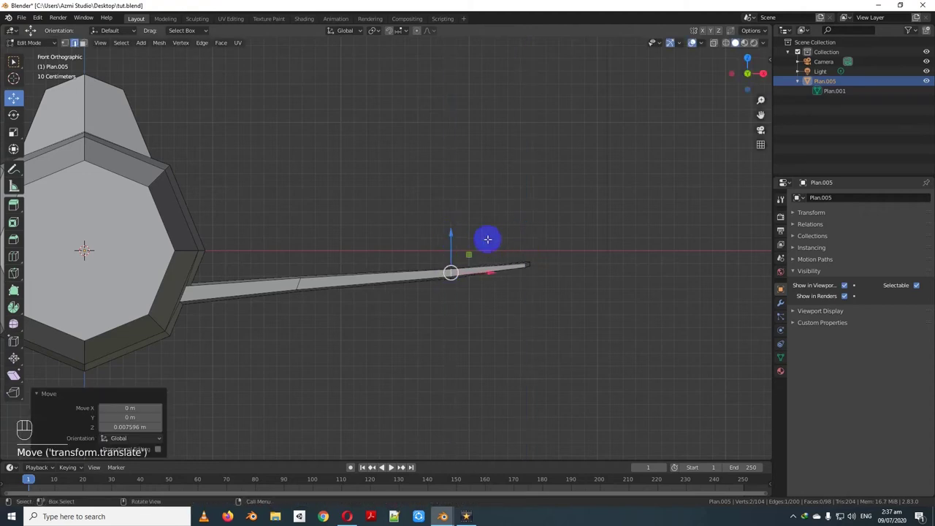
drag(500, 248, 451, 257)
key(Tab)
drag(383, 291, 465, 294)
drag(479, 253, 595, 277)
drag(570, 284, 505, 280)
key(Tab)
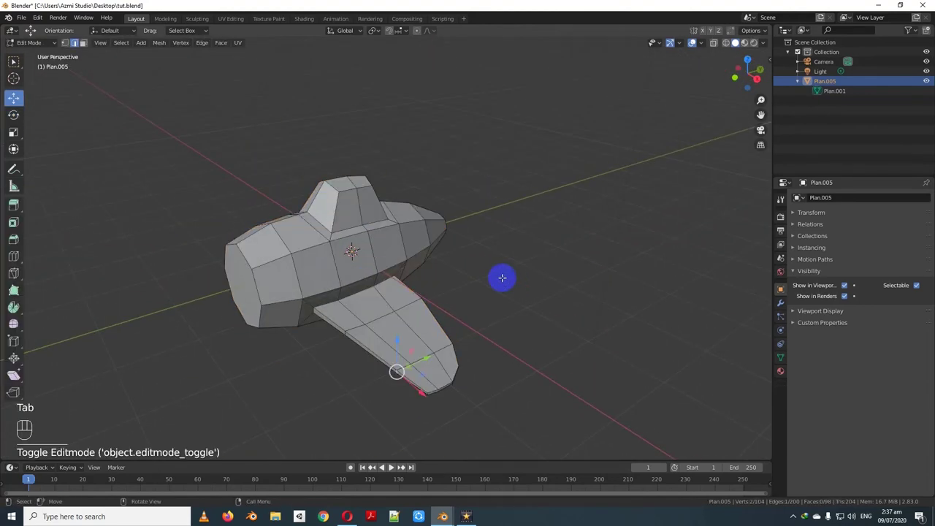
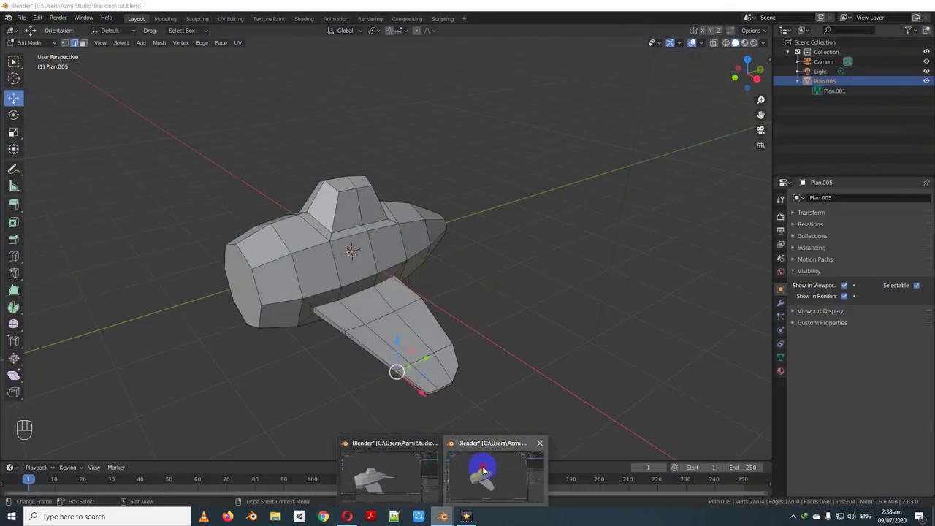
key(Tab)
click(579, 280)
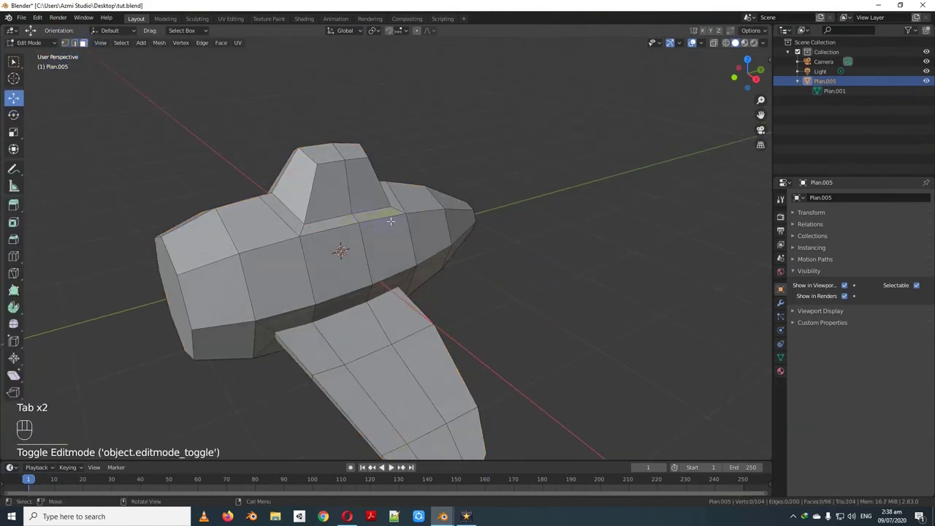
- Inset the nose-tip face and scale the new inner face smaller, ending in Right Orthographic view
click(497, 230)
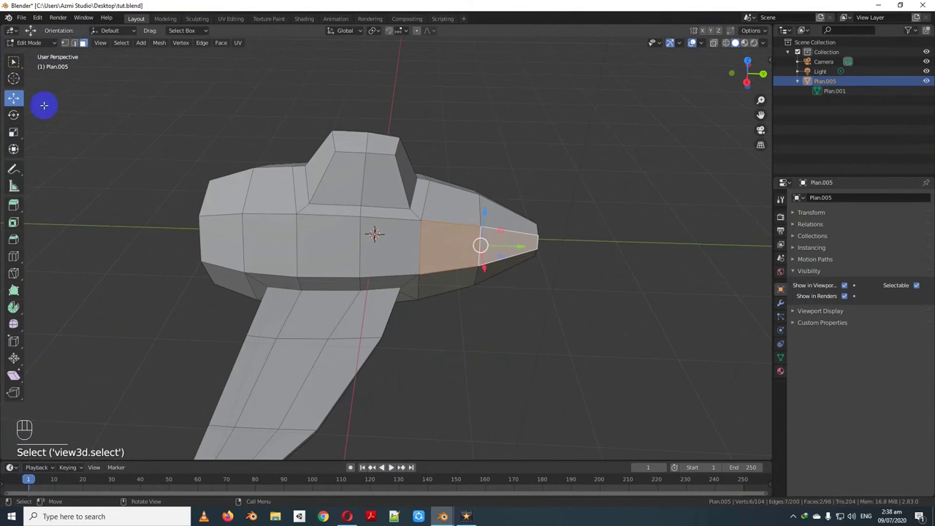
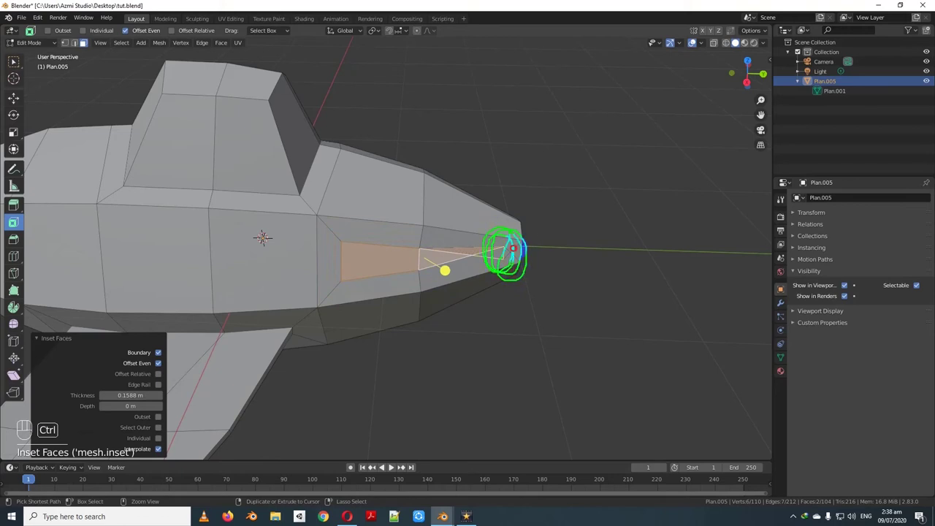
key(ctrl+z)
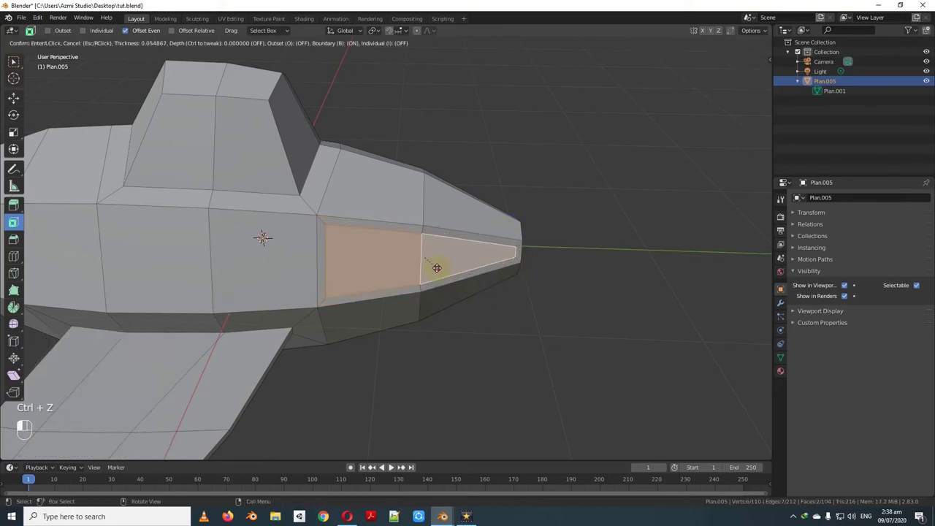
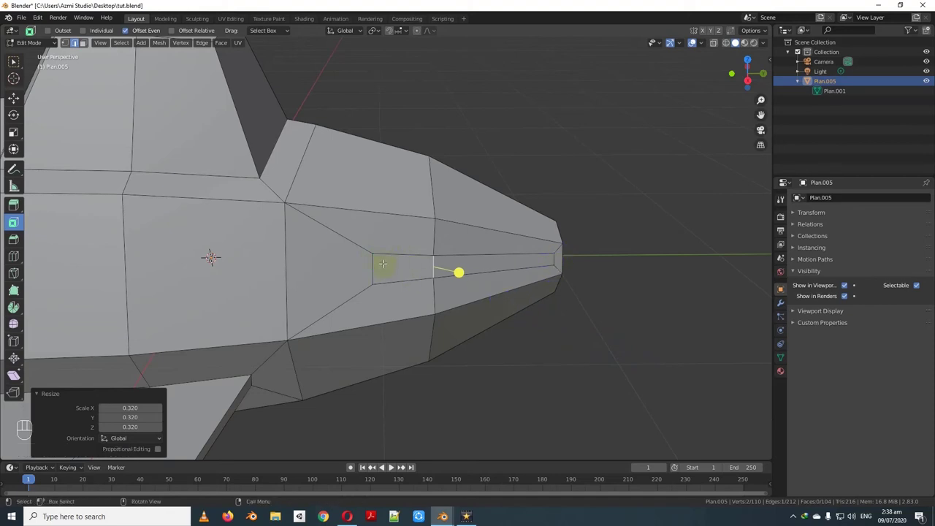
key(s)
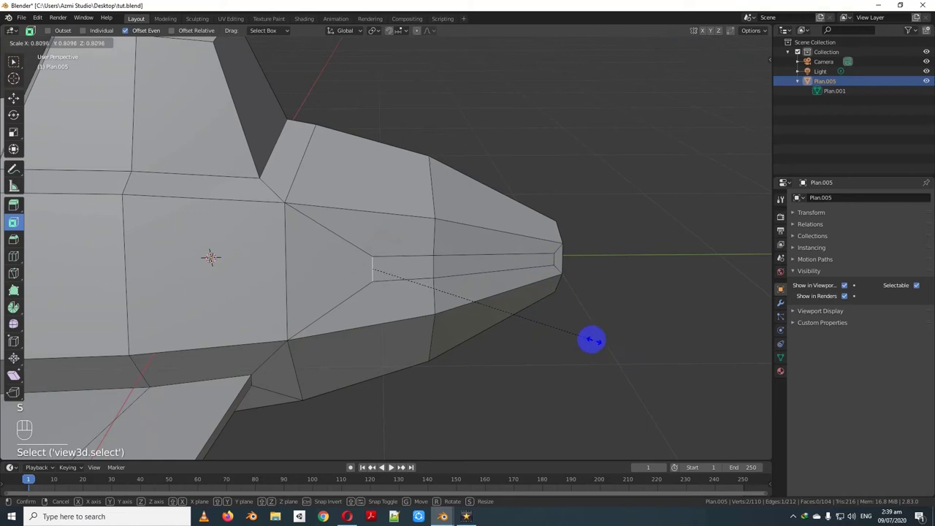
key(s)
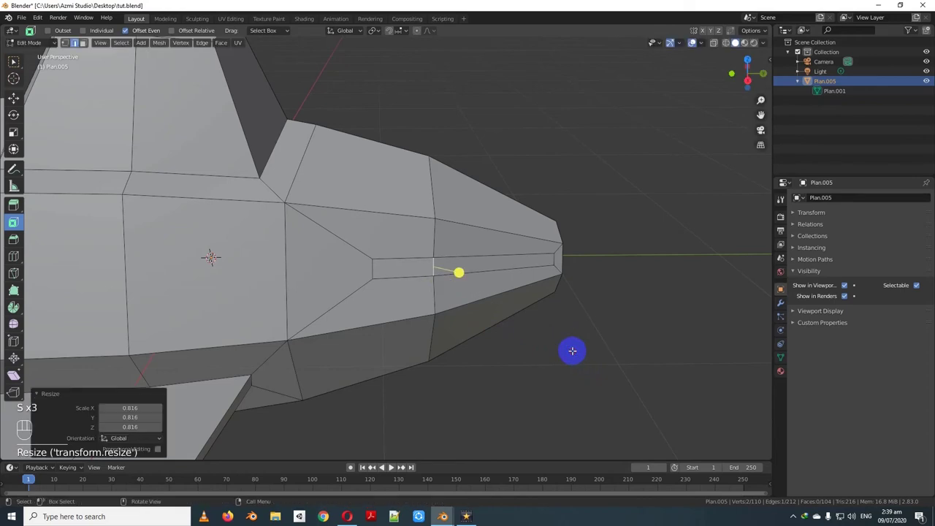
key(KP_3)
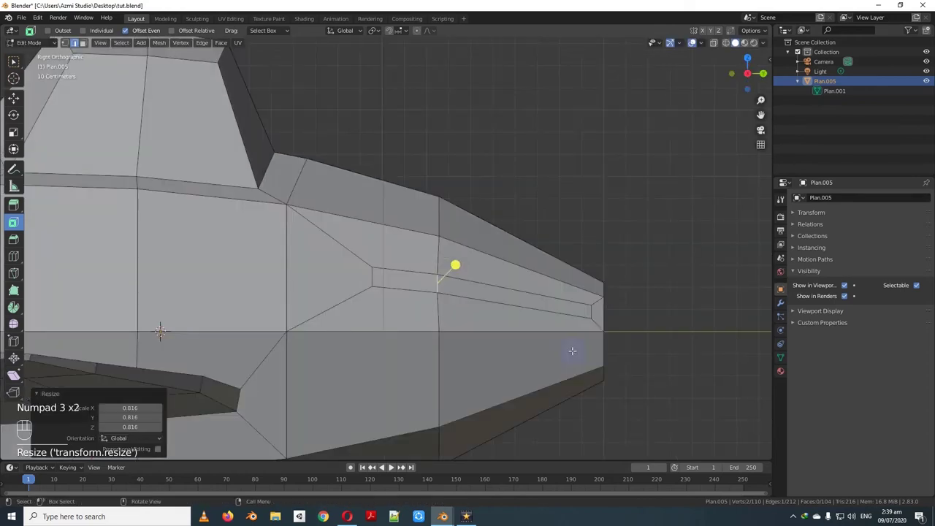
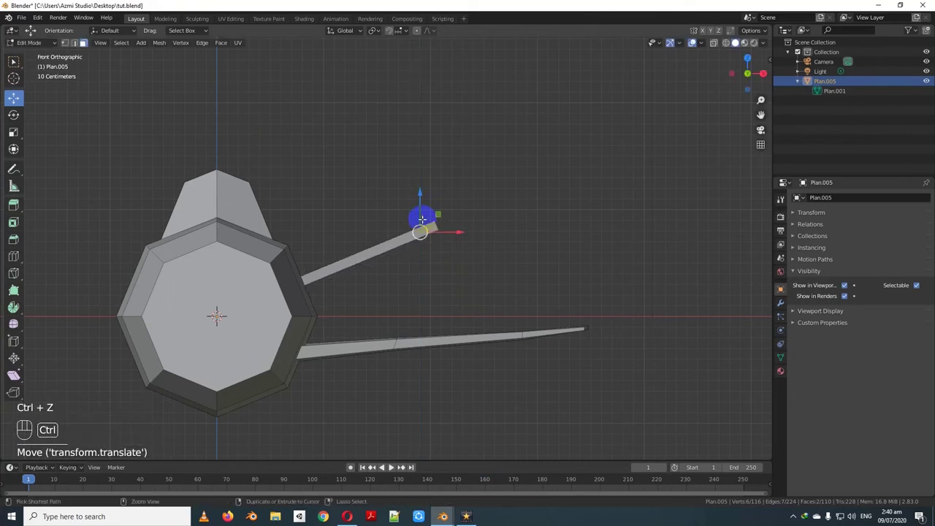
- Scale the wing-tip face narrower on X, thinner on Z and shorter on Y from top and front views
drag(438, 160, 378, 173)
key(KP_7)
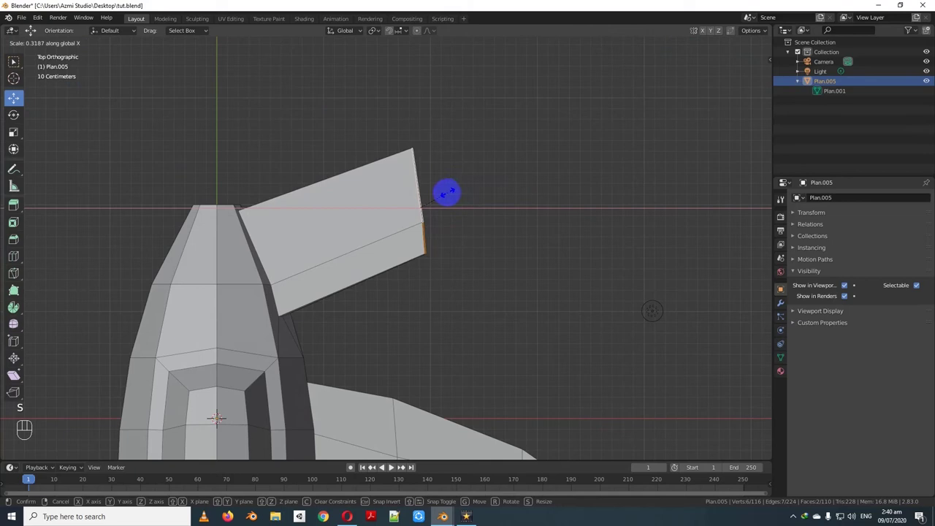
middle_click(429, 185)
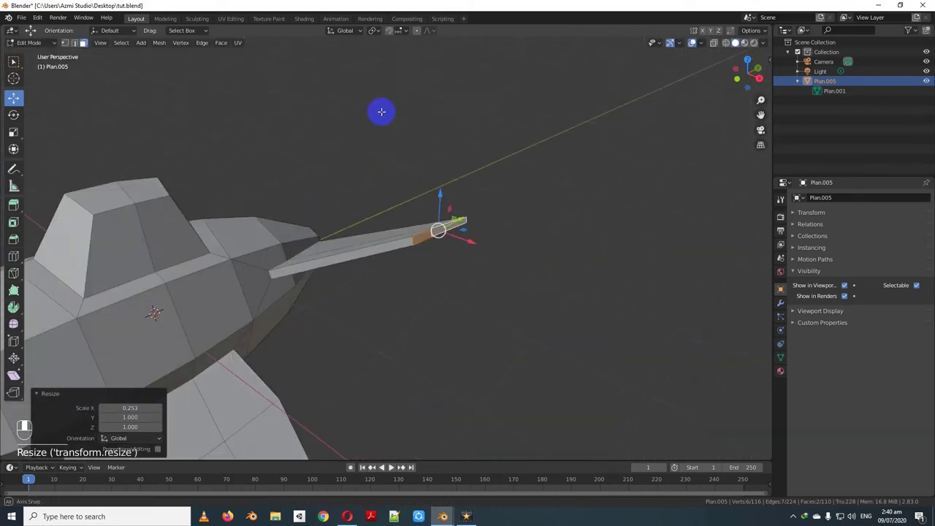
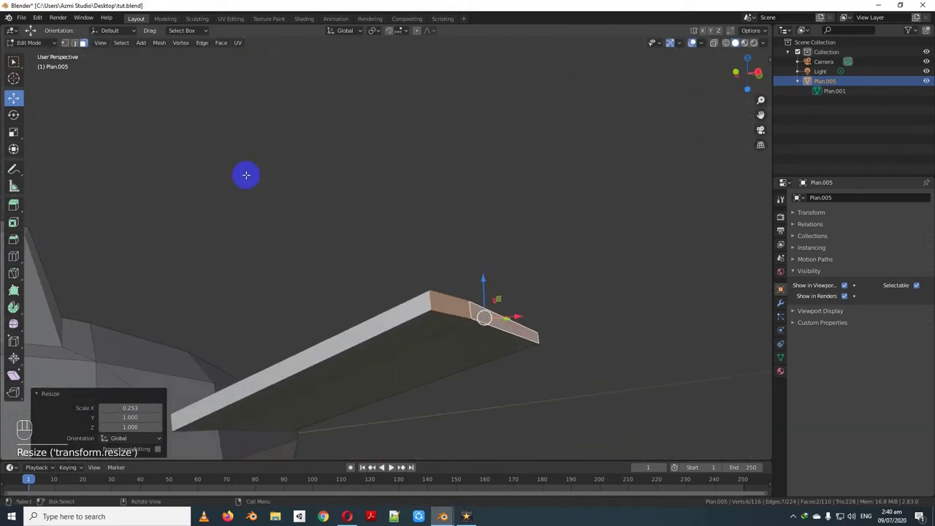
key(s)
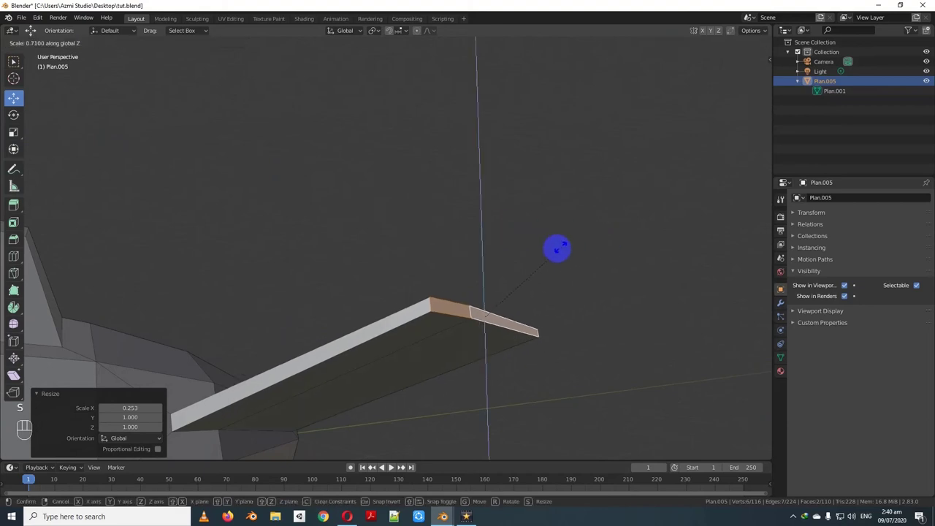
key(s)
key(KP_3)
key(KP_1)
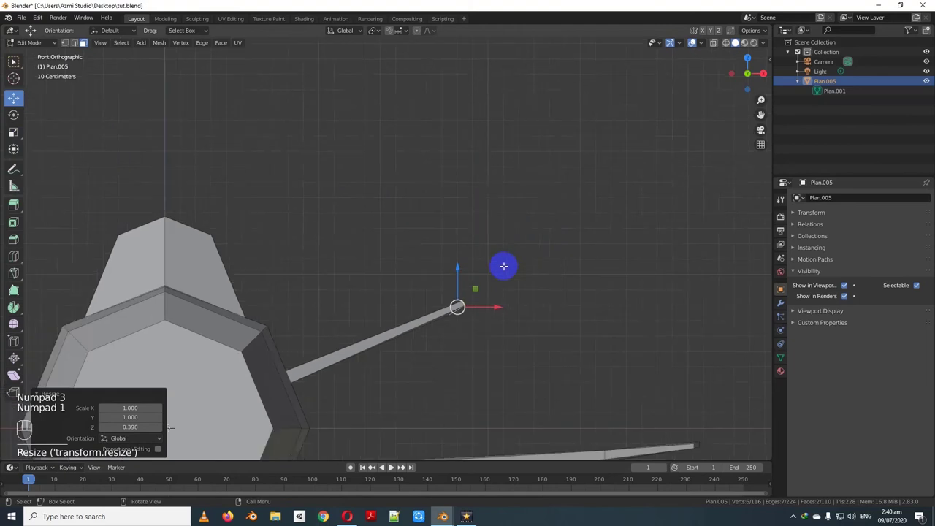
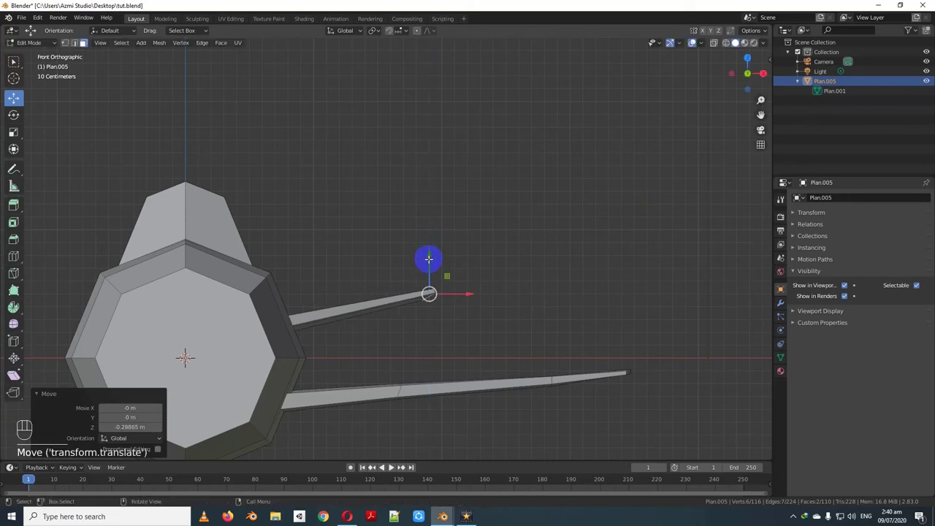
key(KP_7)
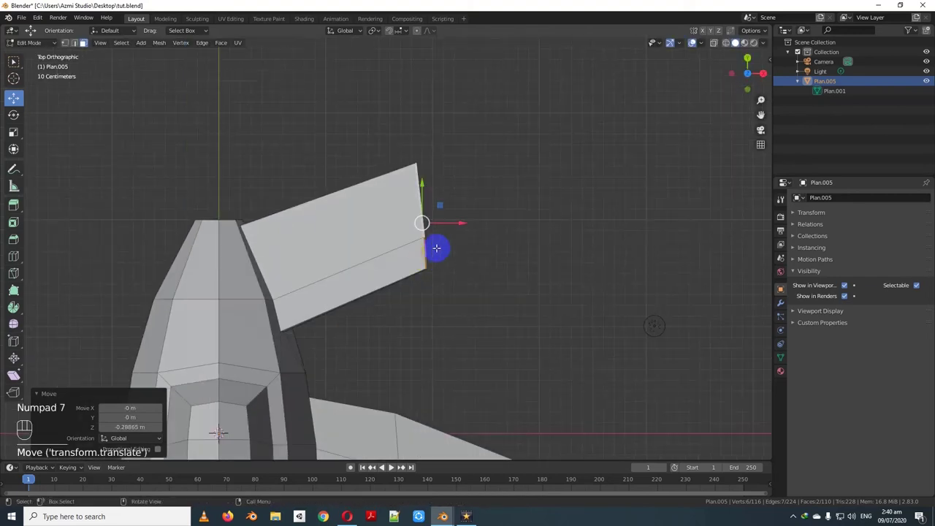
key(s)
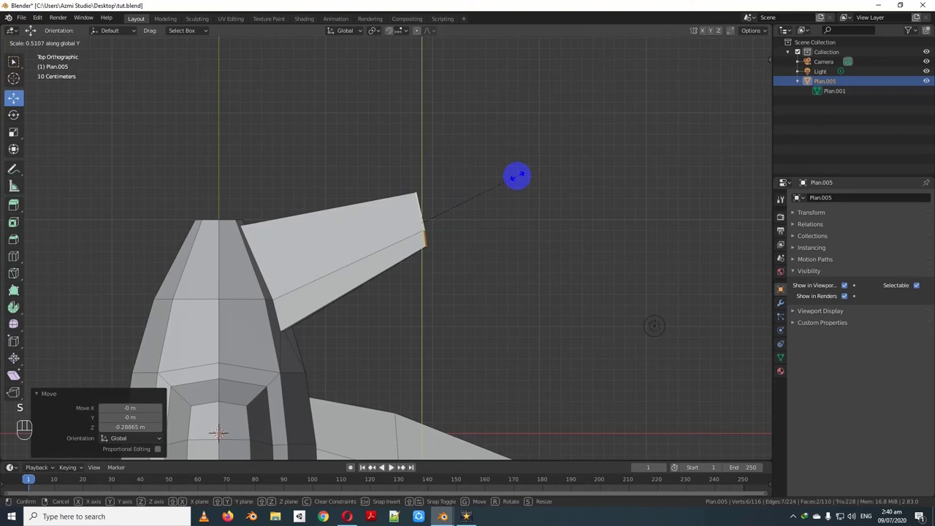
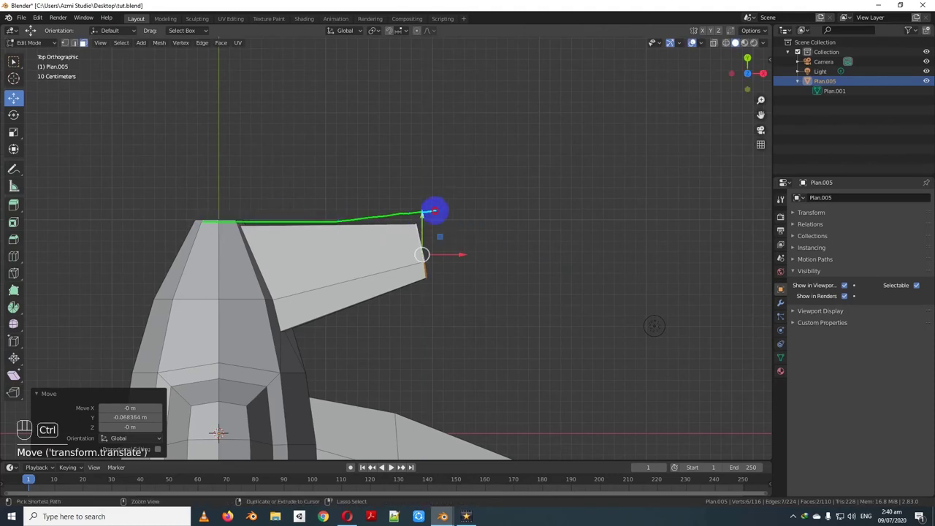
- Add a loop cut across the wing with Ctrl+R and slide its new edges along the wing
drag(455, 231, 491, 197)
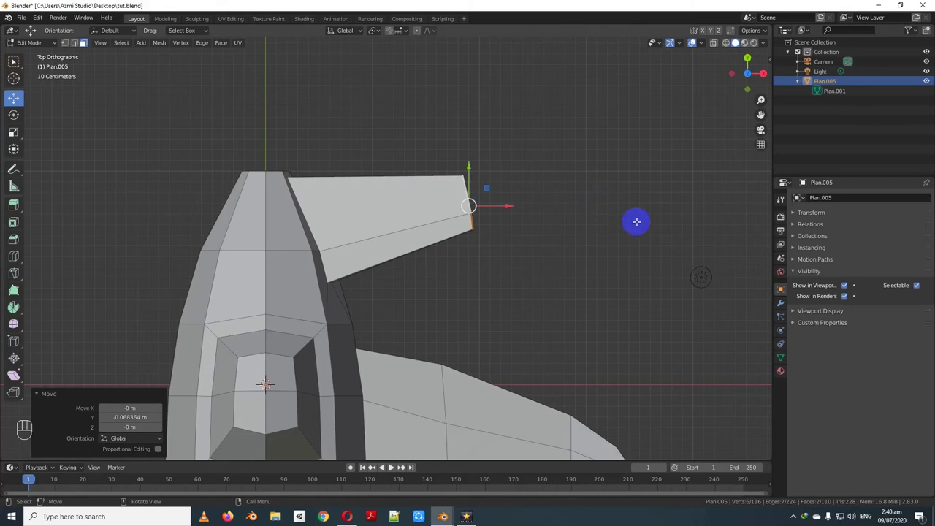
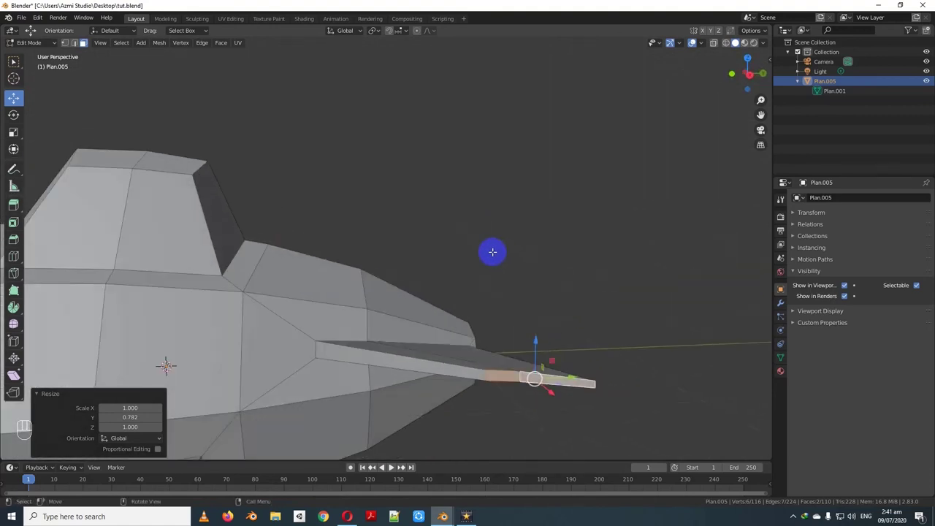
key(KP_7)
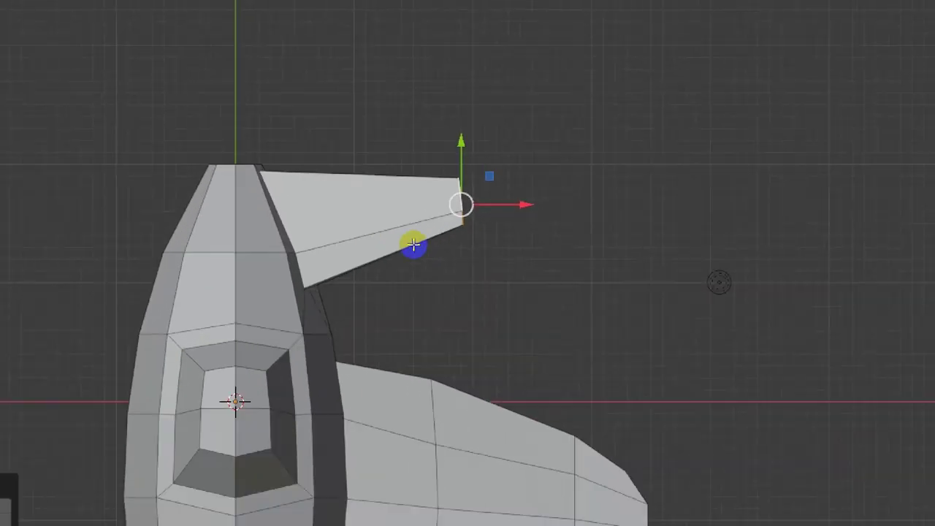
key(ctrl+r)
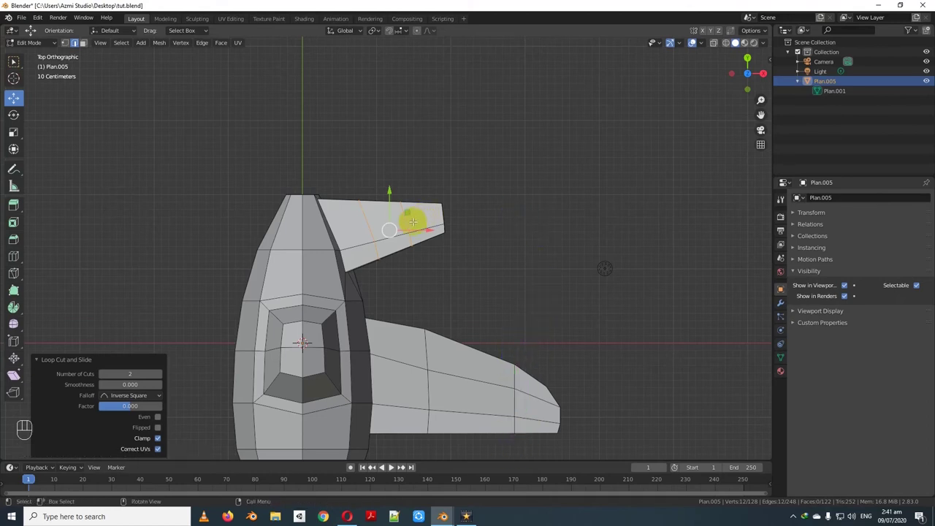
drag(453, 213, 462, 259)
drag(507, 257, 507, 230)
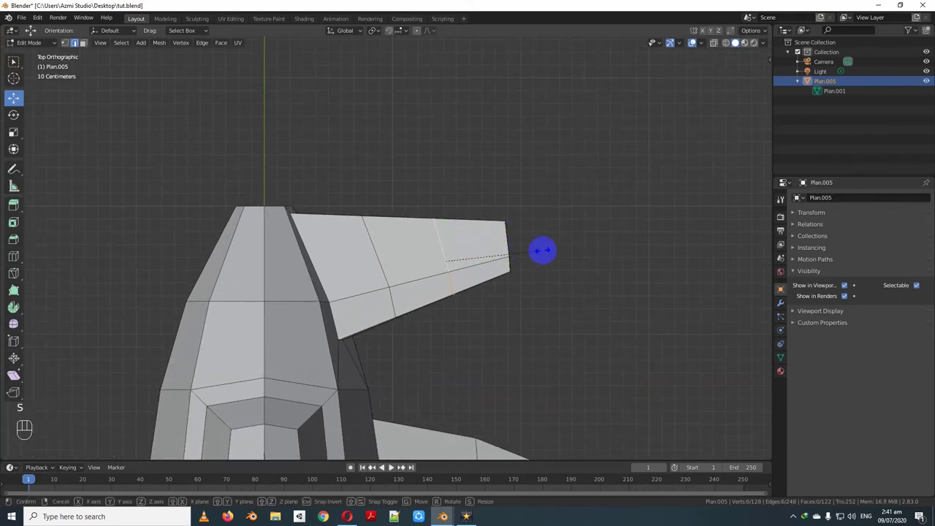
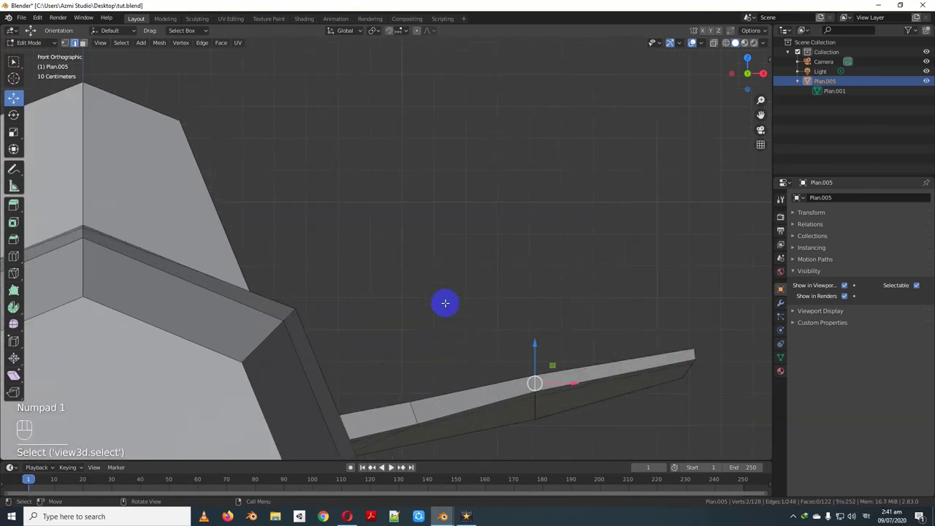
- Select the wing-tip edge and corner and edge-slide them inward to reshape the wing's end
drag(447, 288, 392, 160)
drag(510, 219, 446, 238)
text(se)
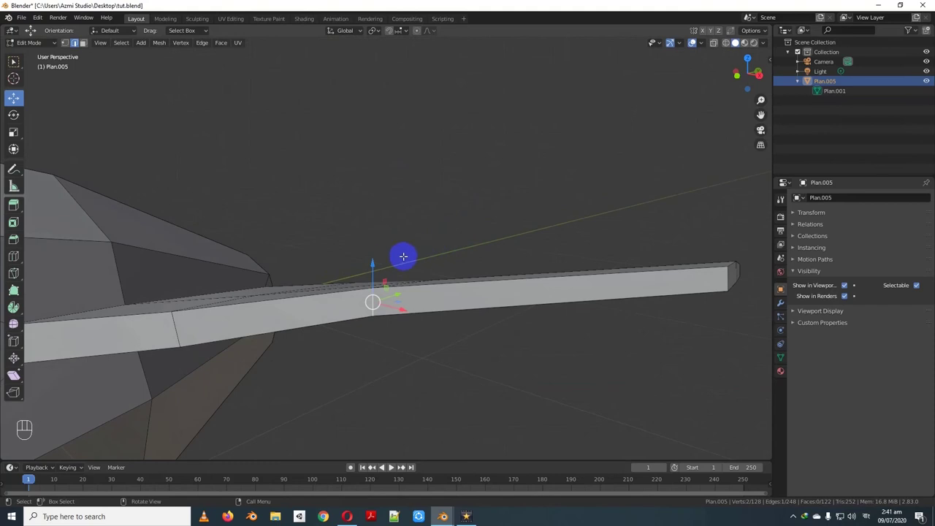
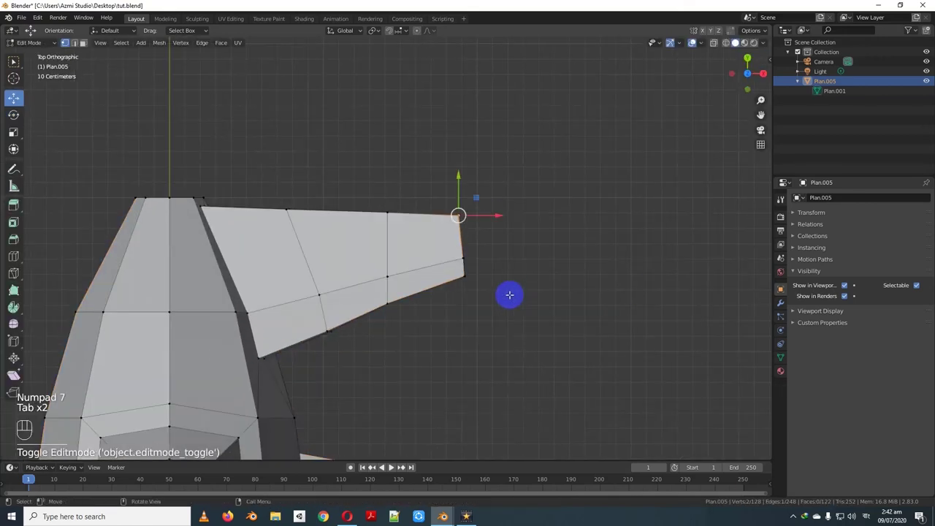
key(Tab)
click(497, 303)
drag(486, 276, 462, 228)
drag(460, 233, 498, 255)
click(79, 45)
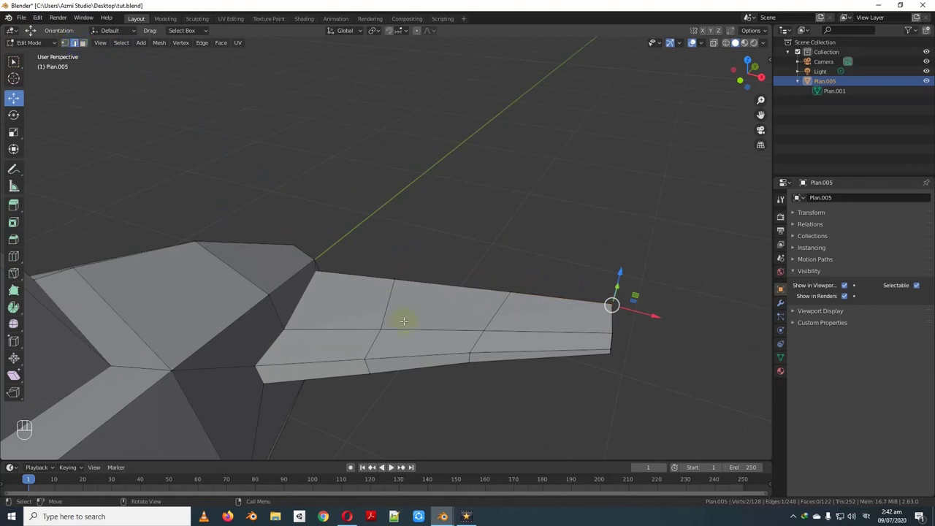
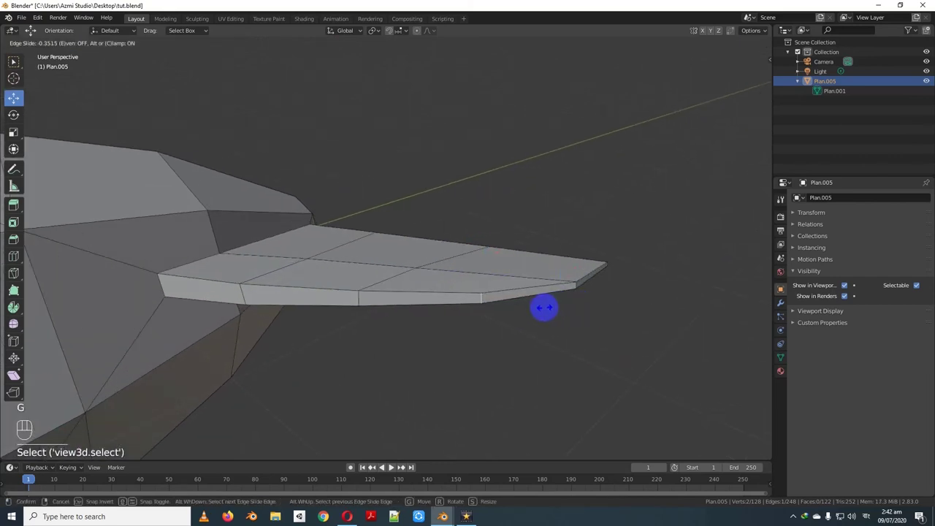
key(KP_7)
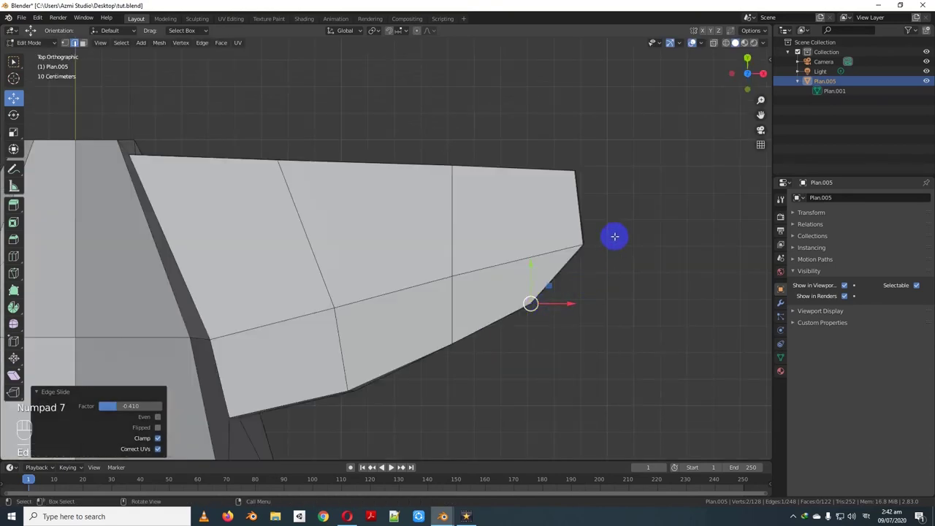
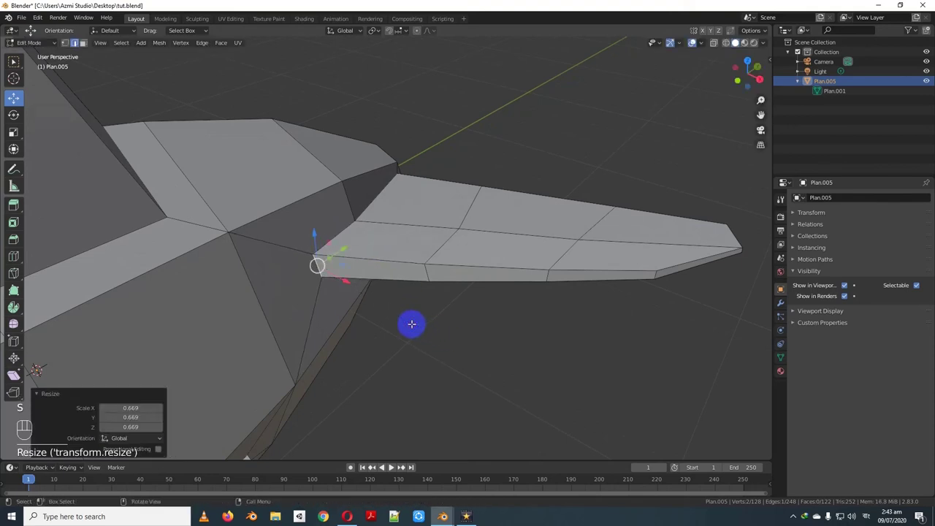
key(KP_7)
key(Tab)
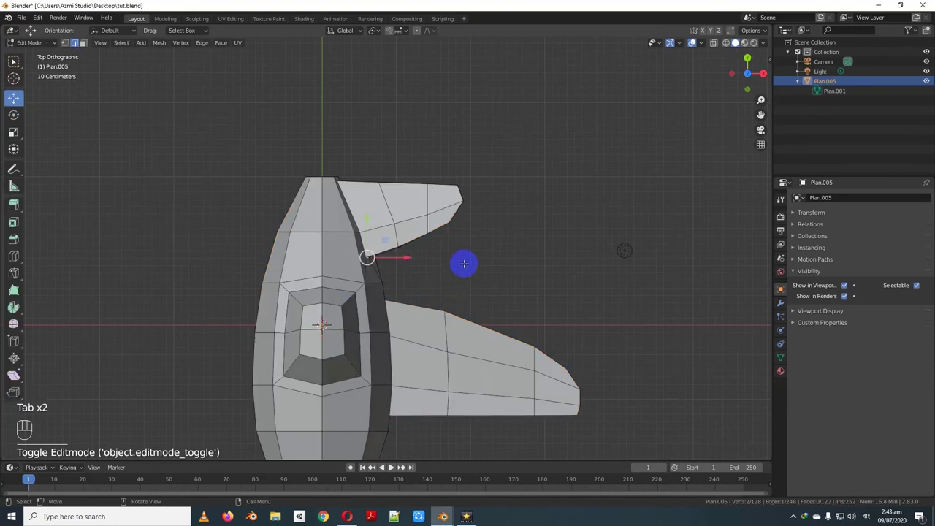
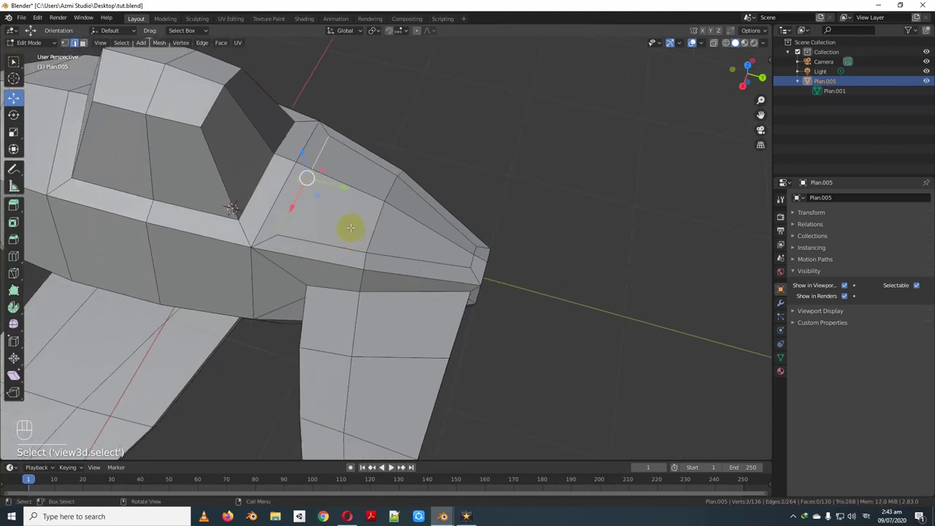
- Edge-slide the new loop near the cockpit, then vertex-slide a vertex along its edge near the wing root
key(g)
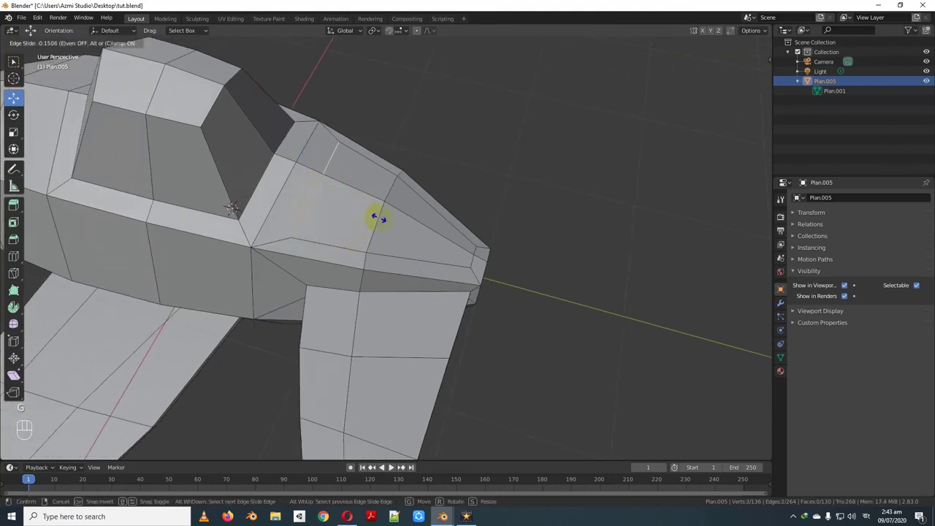
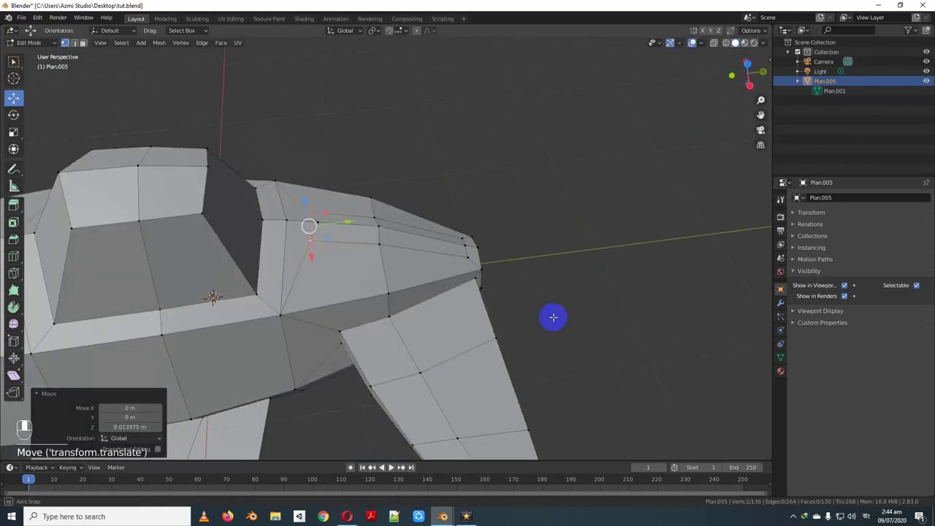
key(a)
key(a)
drag(489, 300, 338, 248)
key(g)
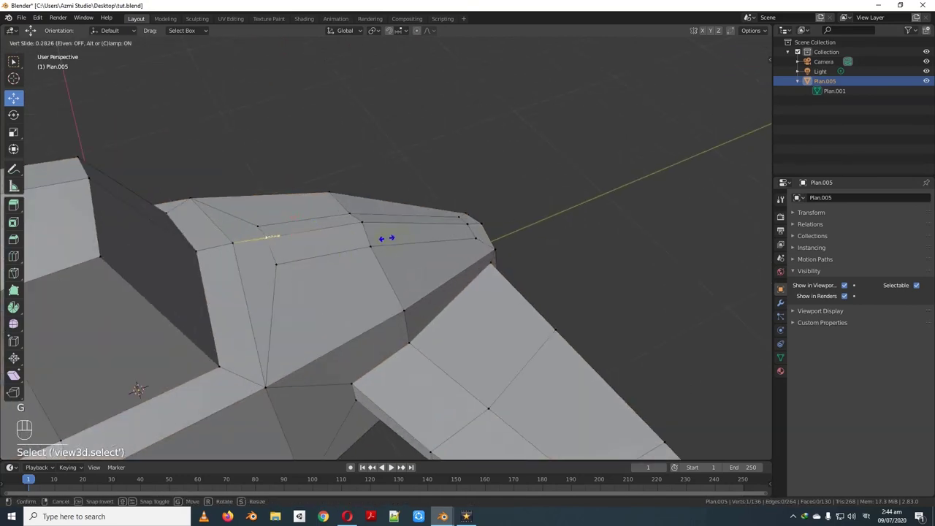
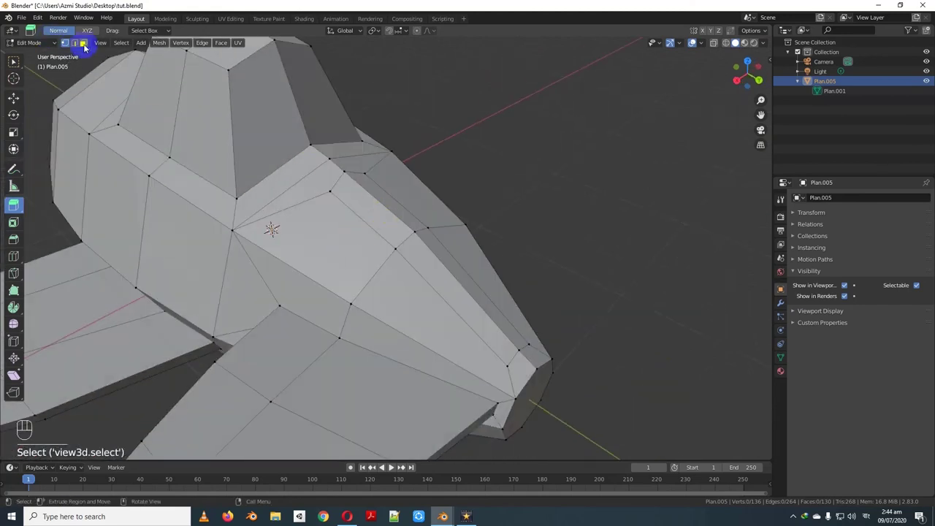
- Extrude the top rear faces upward into a tail fin from side view and narrow its tip along X
click(392, 221)
click(405, 211)
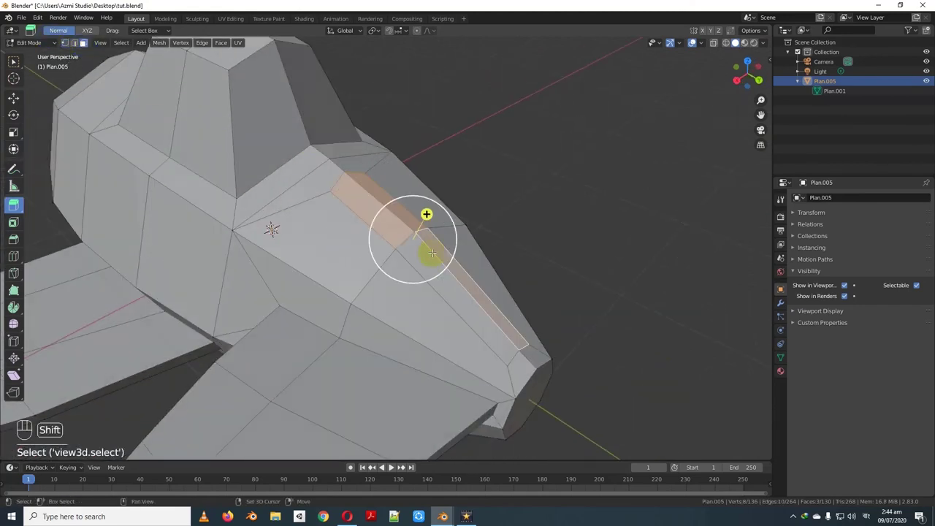
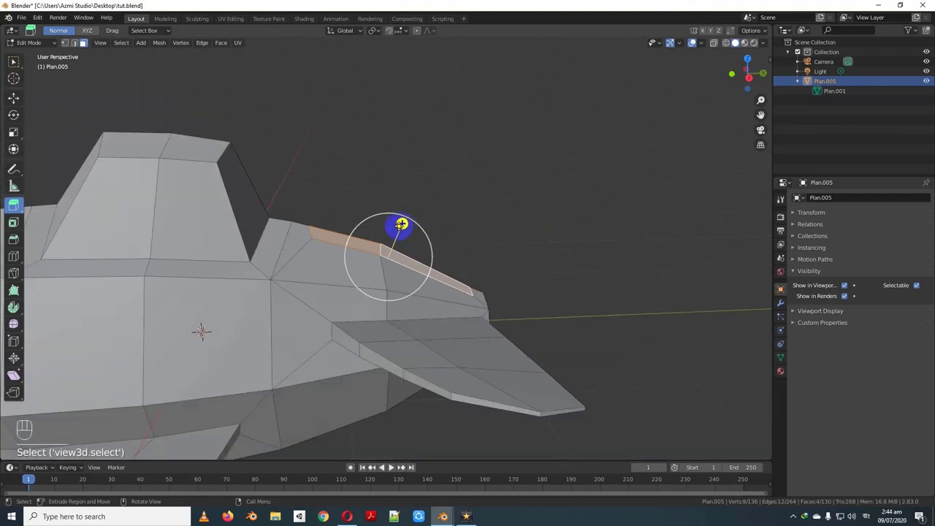
click(502, 106)
key(KP_3)
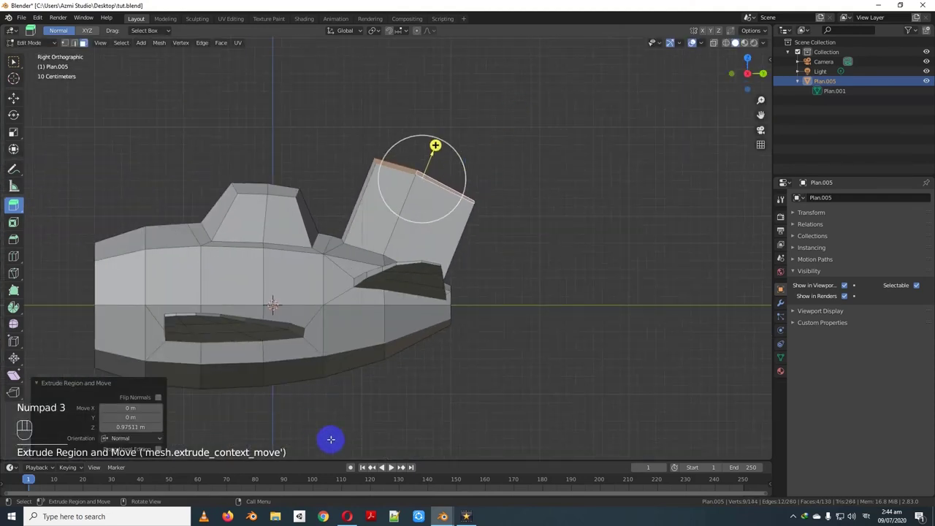
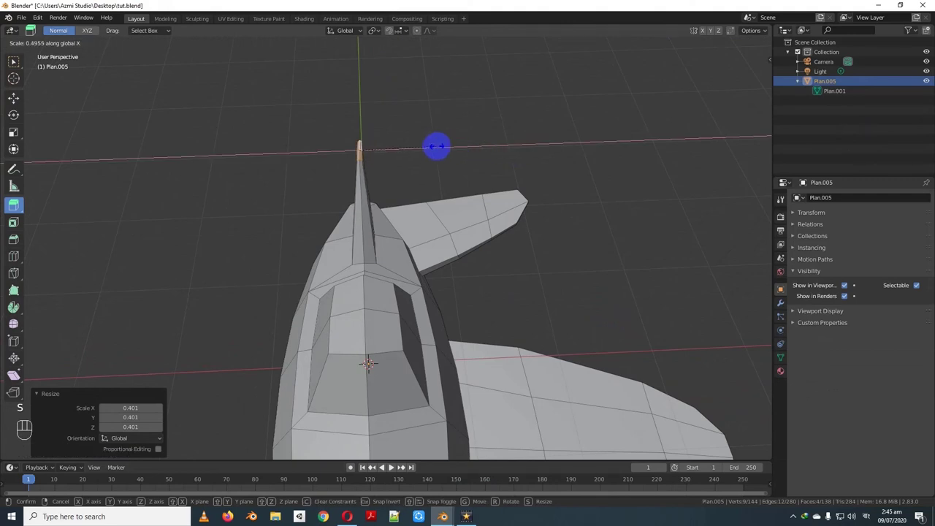
key(KP_3)
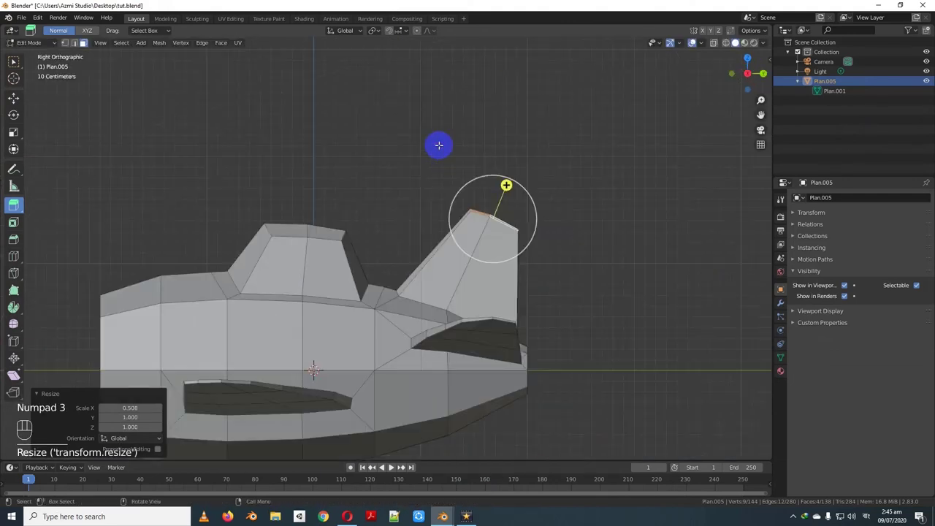
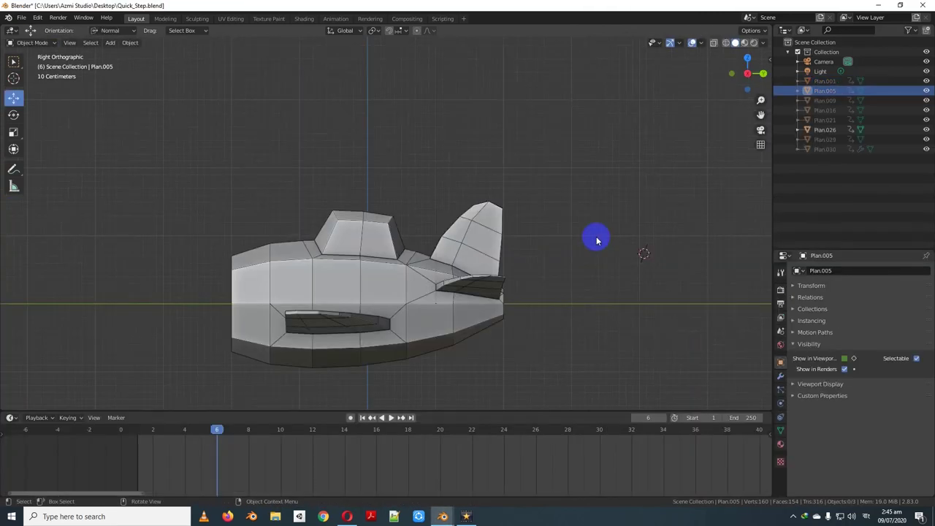
- Scale the fin's top edge and orbit to compare it against the reference ship's tail fin
key(s)
middle_click(589, 234)
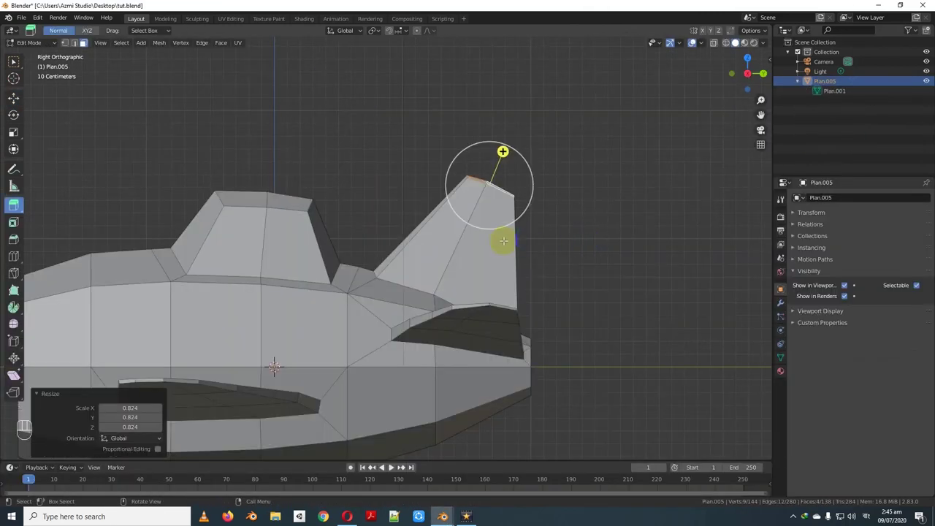
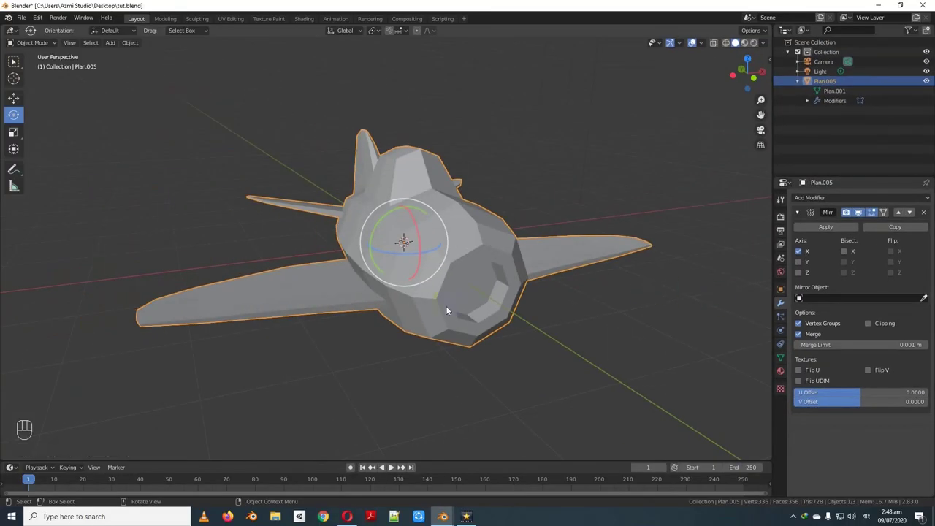
drag(463, 320, 436, 322)
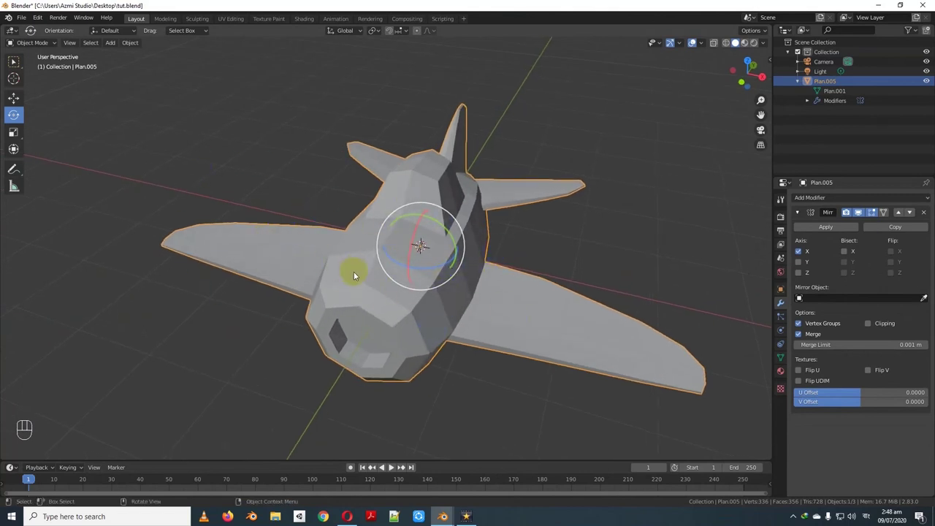
drag(355, 280, 438, 267)
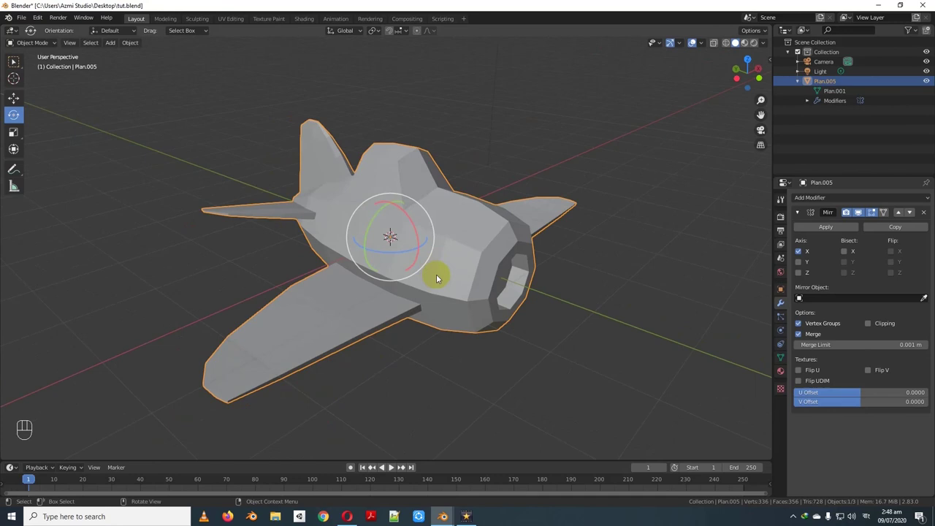
drag(515, 279, 495, 281)
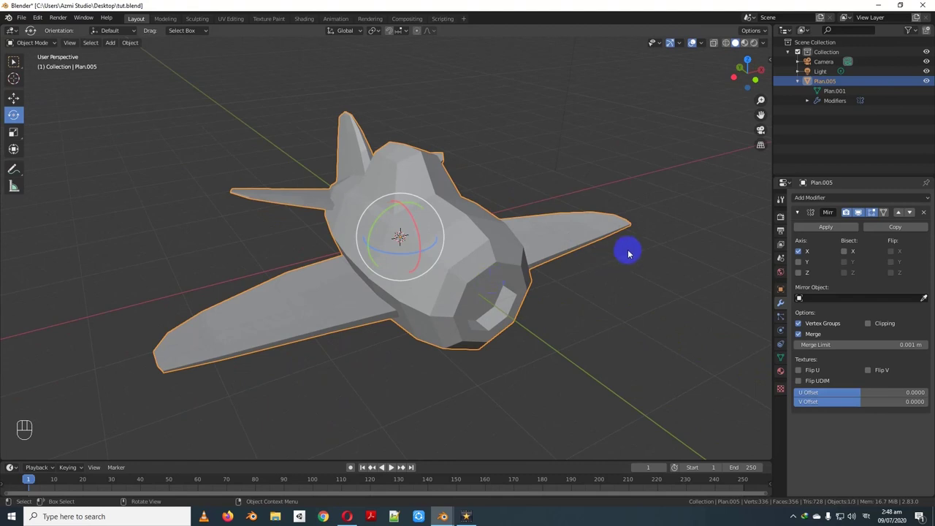
click(576, 265)
middle_click(575, 265)
right_click(575, 265)
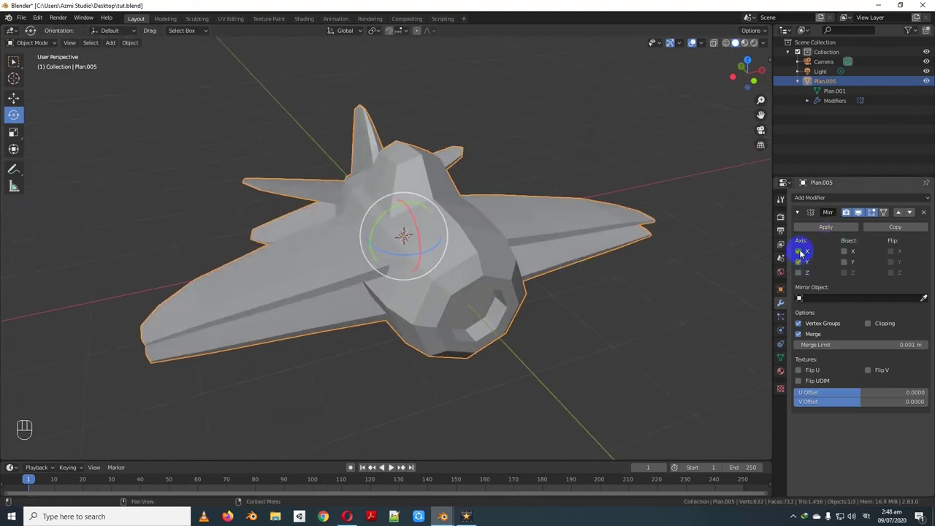
middle_click(504, 294)
click(807, 271)
drag(801, 261, 562, 264)
drag(562, 264, 466, 256)
drag(466, 257, 445, 267)
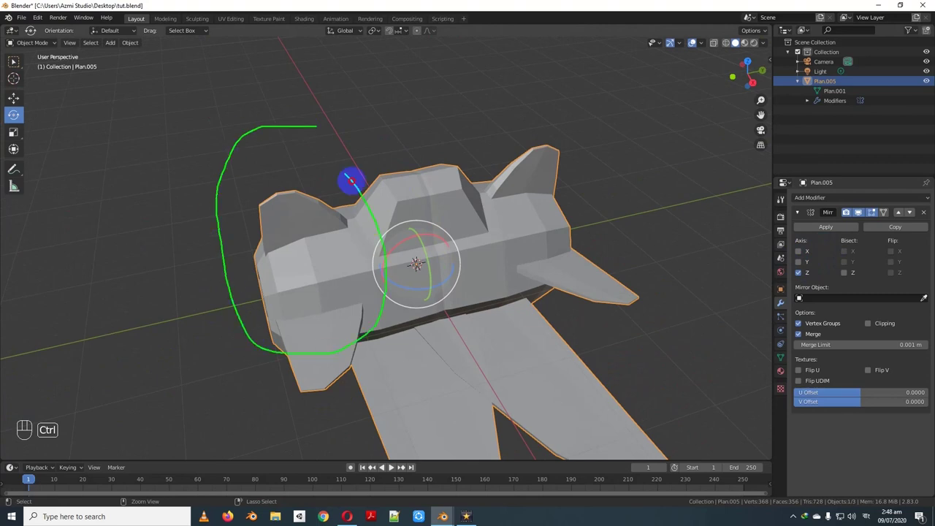
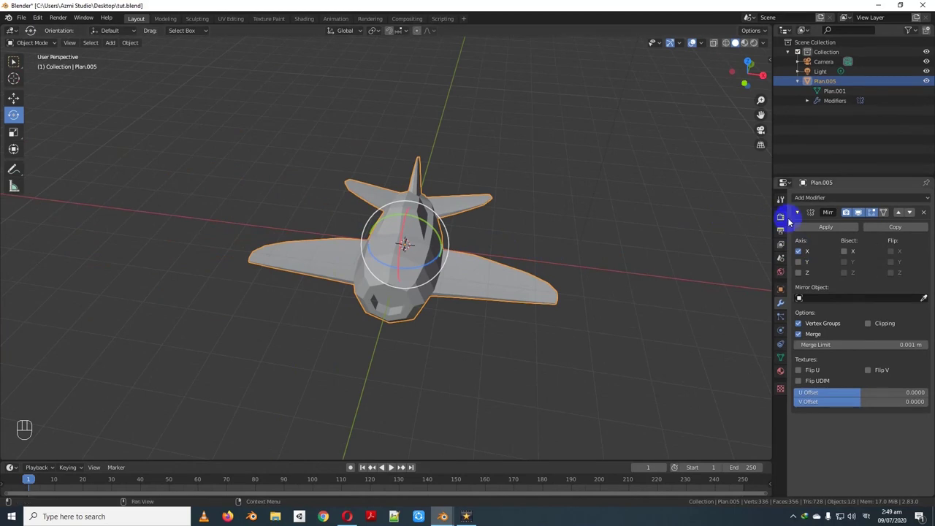
drag(519, 295, 462, 289)
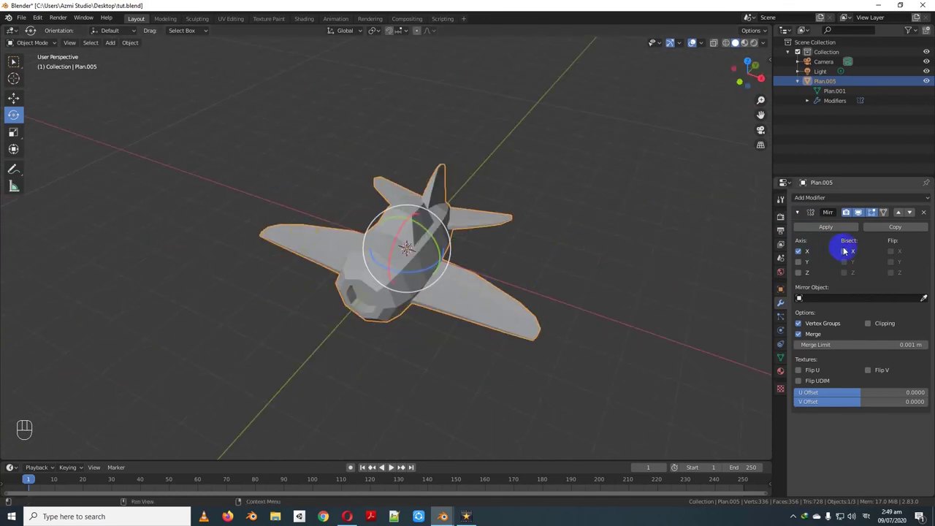